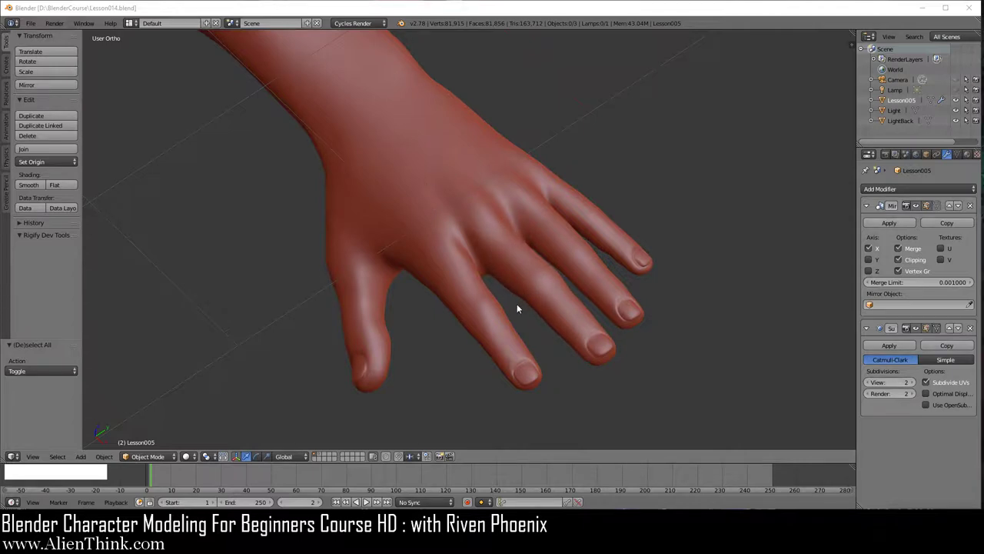
- Select the subdivided hand model and bring up the interaction mode list
middle_click(516, 297)
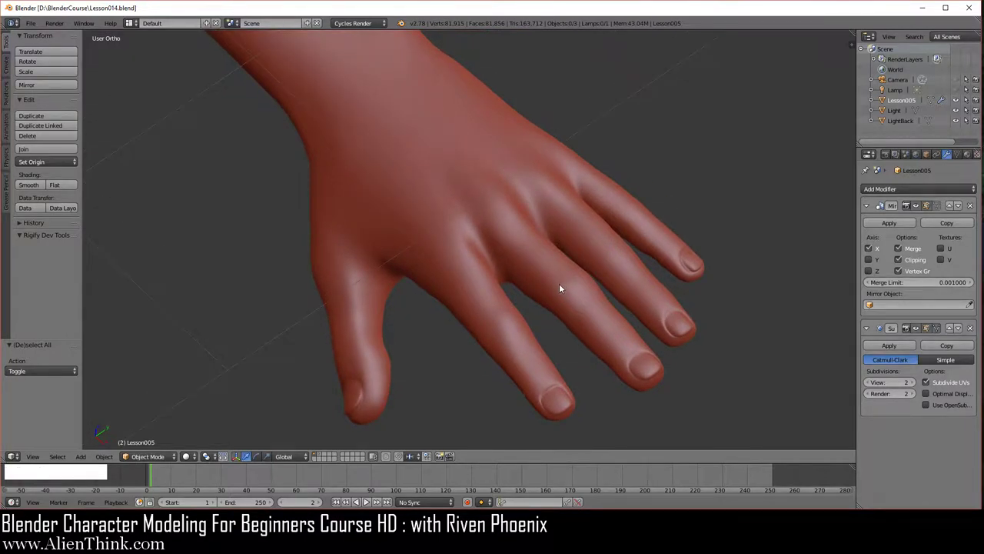
right_click(463, 241)
left_click(166, 457)
- Enter Edit Mode on the hand, deselect all vertices and browse the Mesh edge commands
left_click(162, 435)
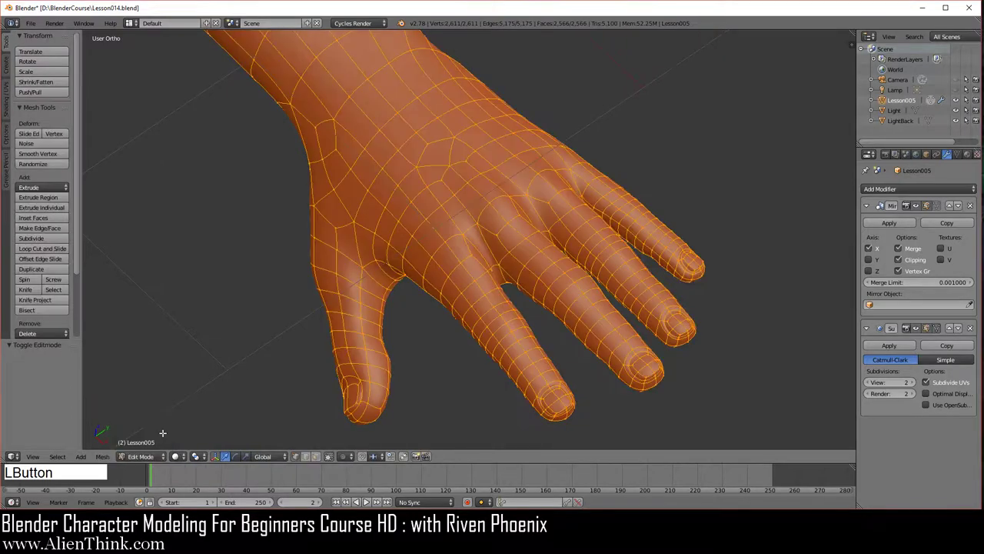
key("a")
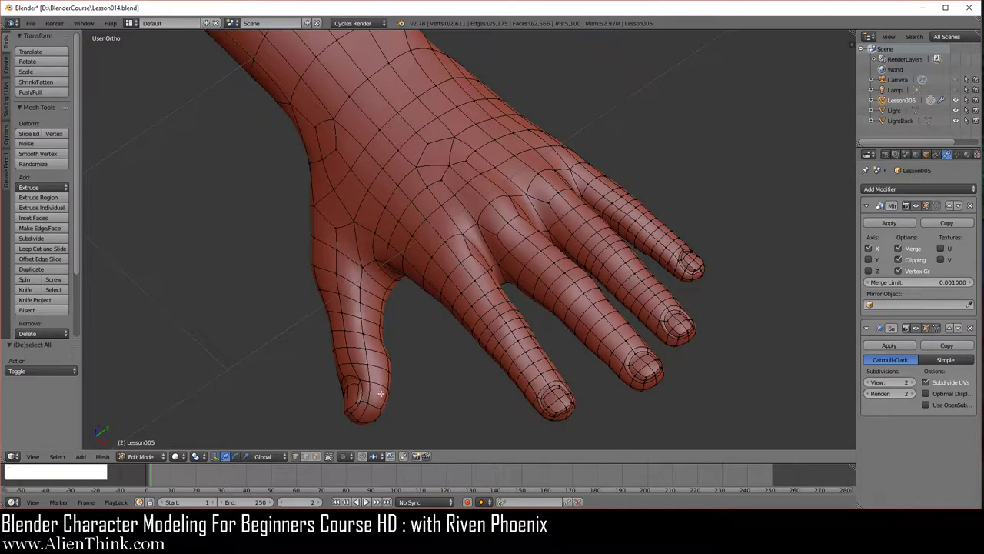
left_click(363, 458)
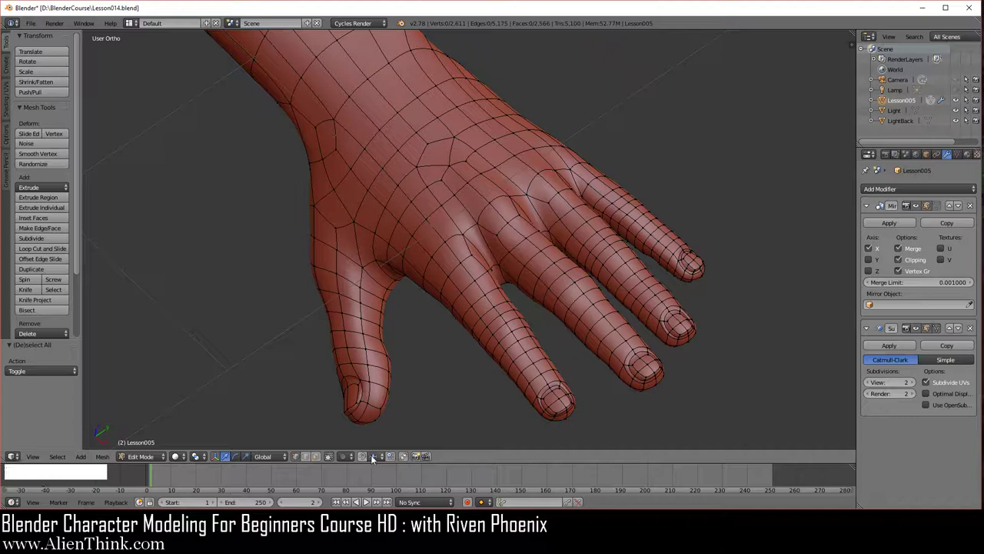
left_click(373, 457)
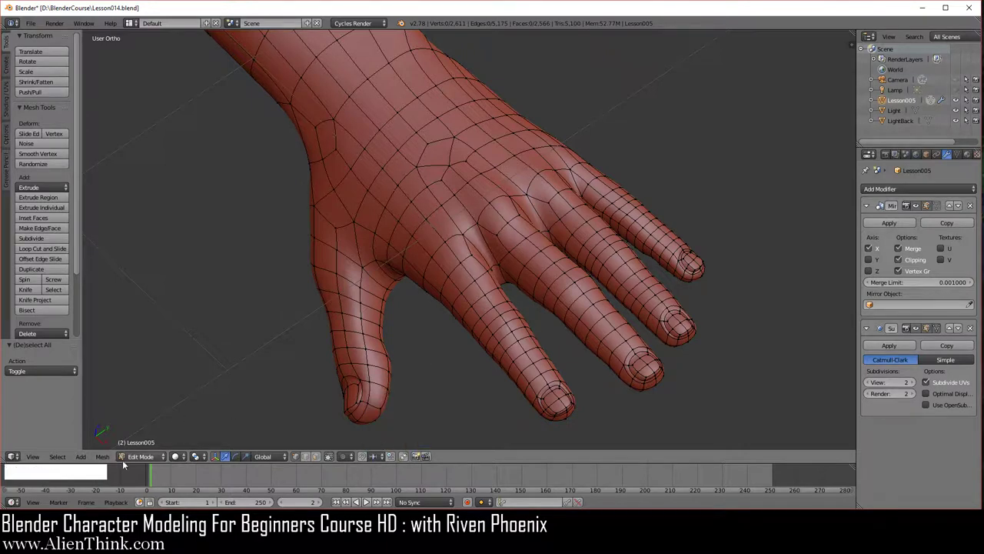
left_click(110, 458)
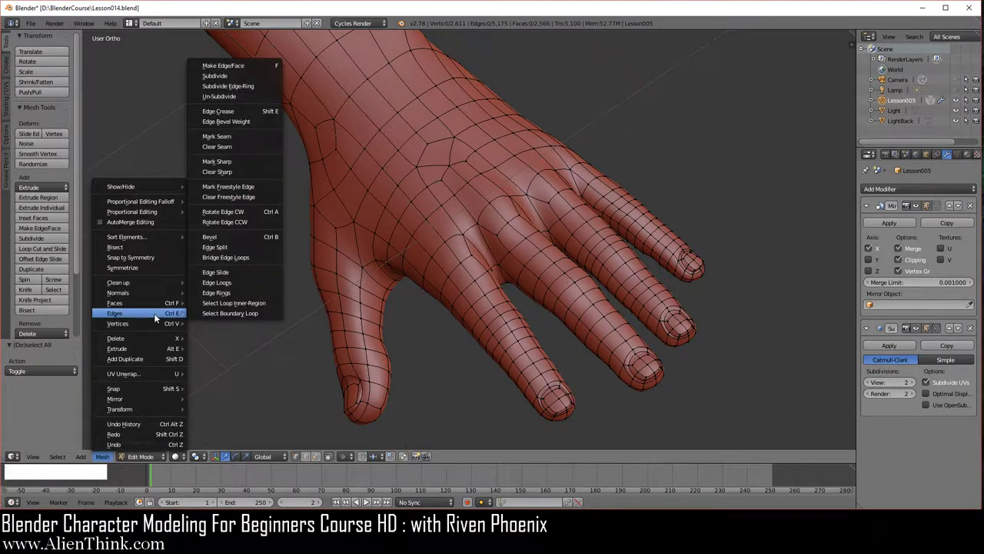
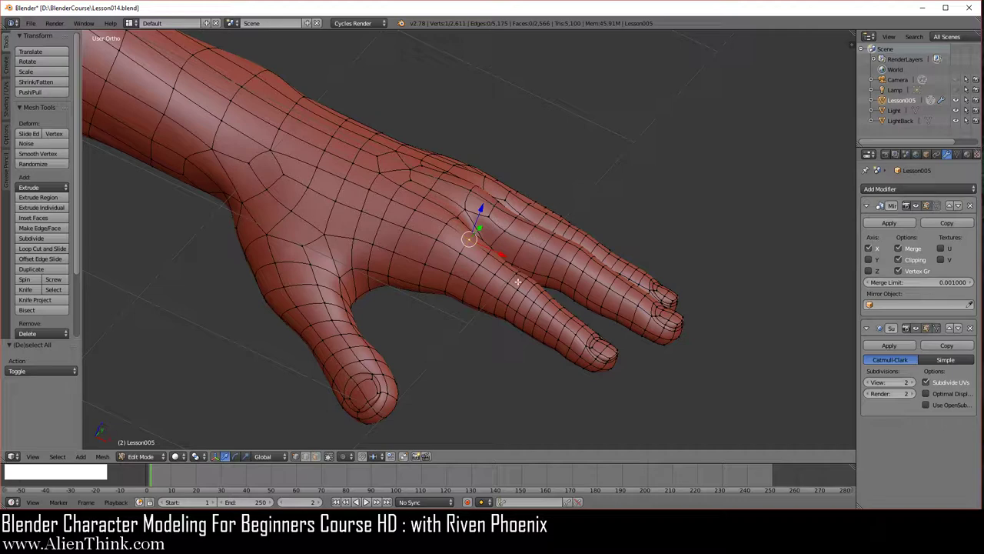
- View the hand in Front Ortho and switch to face select mode for the knuckles
key("1")
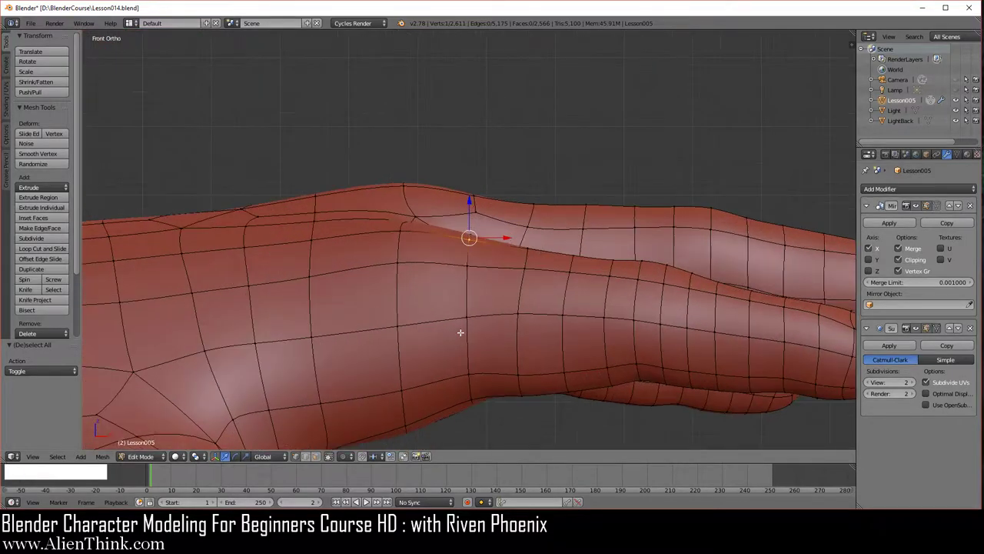
left_click(319, 459)
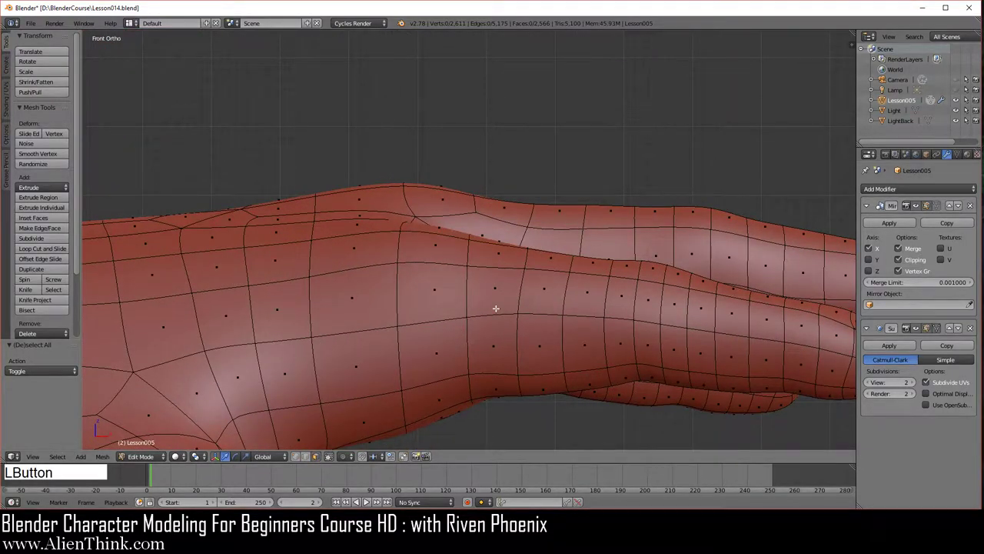
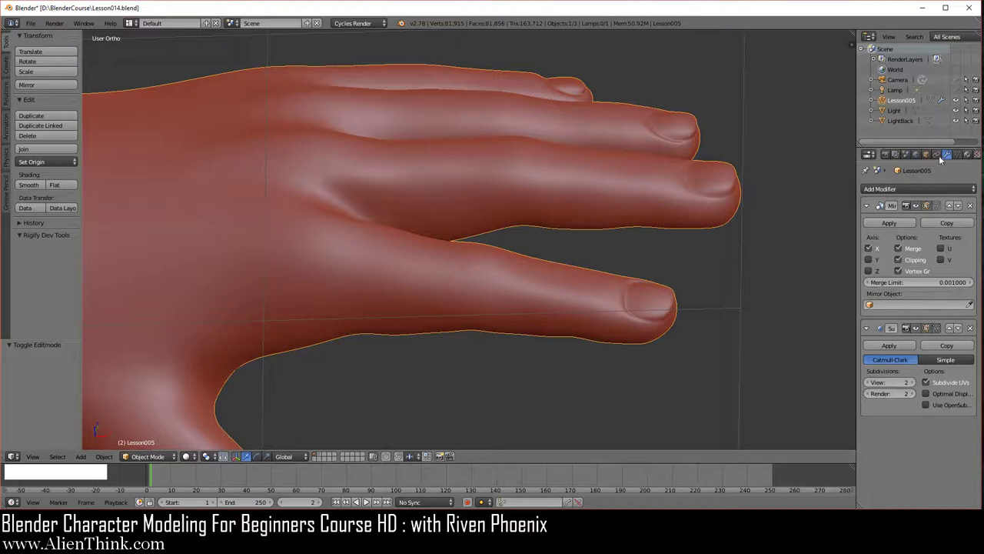
- Enable Wire with Draw All Edges and set the Subdivision Surface viewport level to 1
left_click(932, 158)
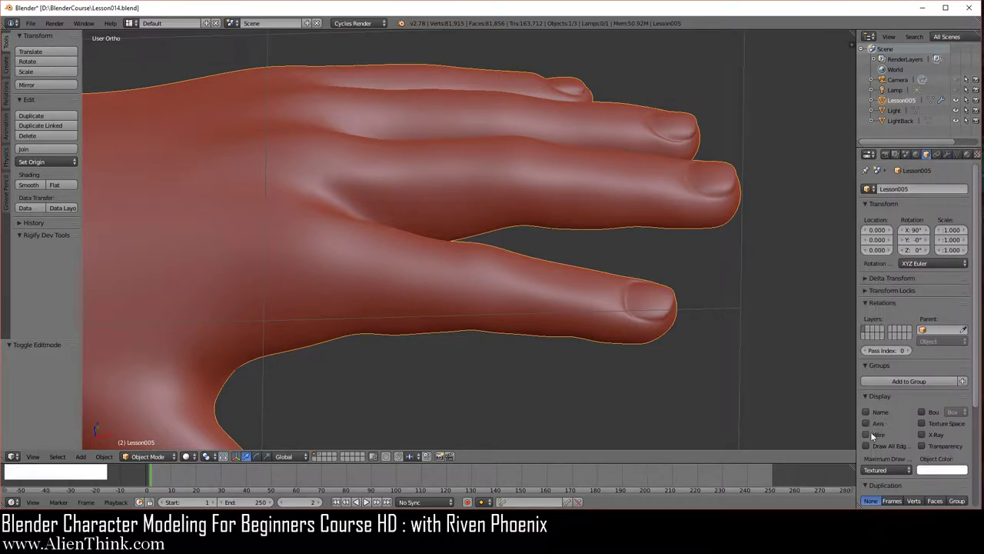
left_click(870, 435)
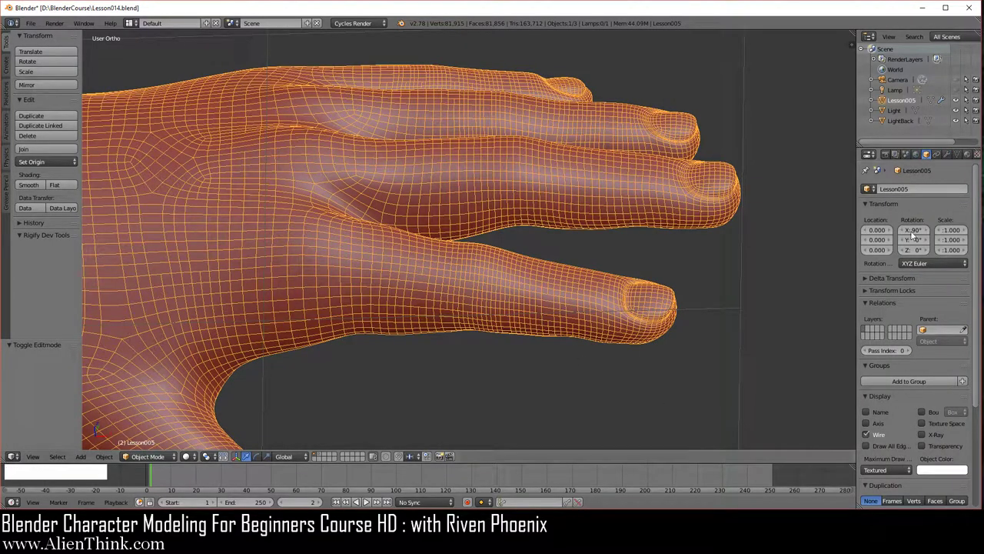
left_click(950, 155)
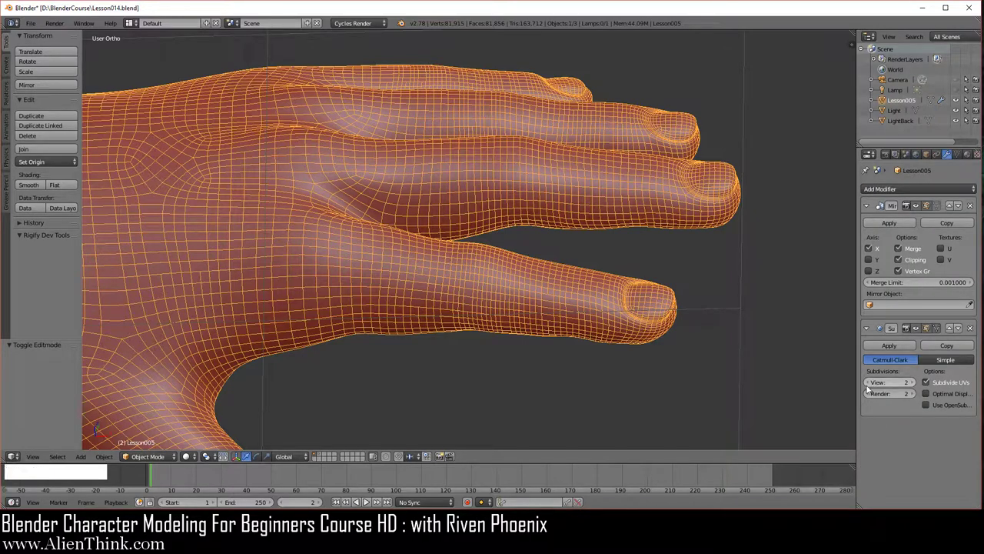
left_click(870, 387)
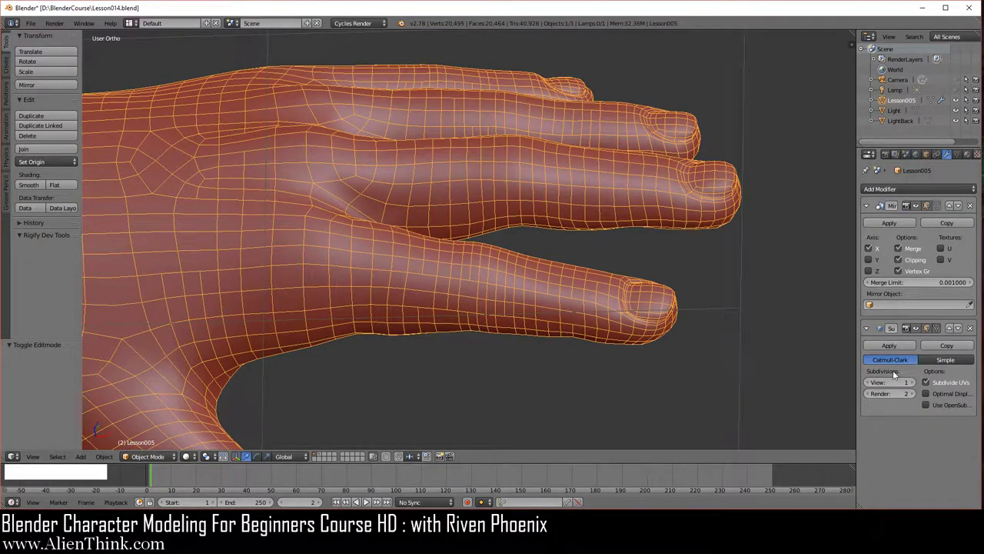
left_click(930, 155)
left_click(875, 448)
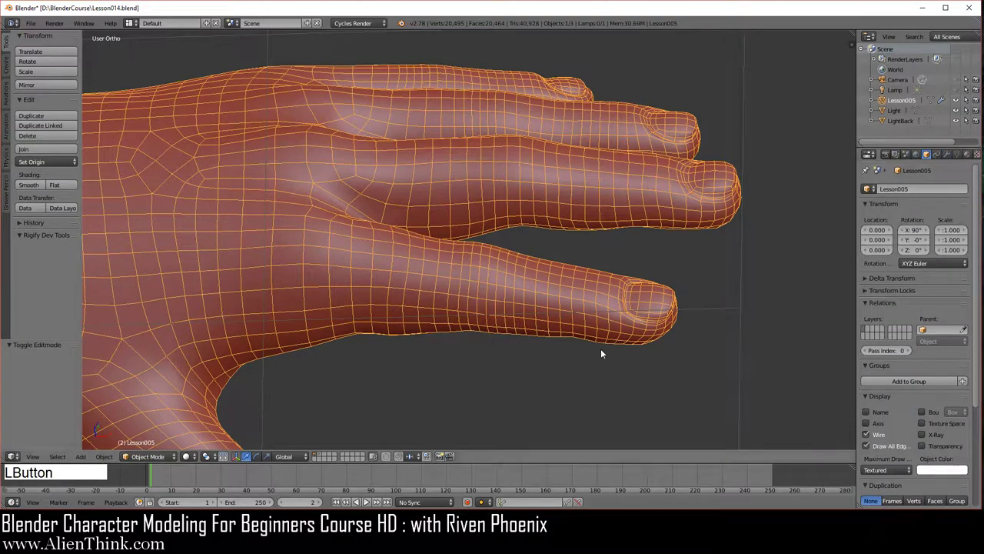
- Orbit around the fingers to inspect the wireframe over the knuckles
middle_click(568, 358)
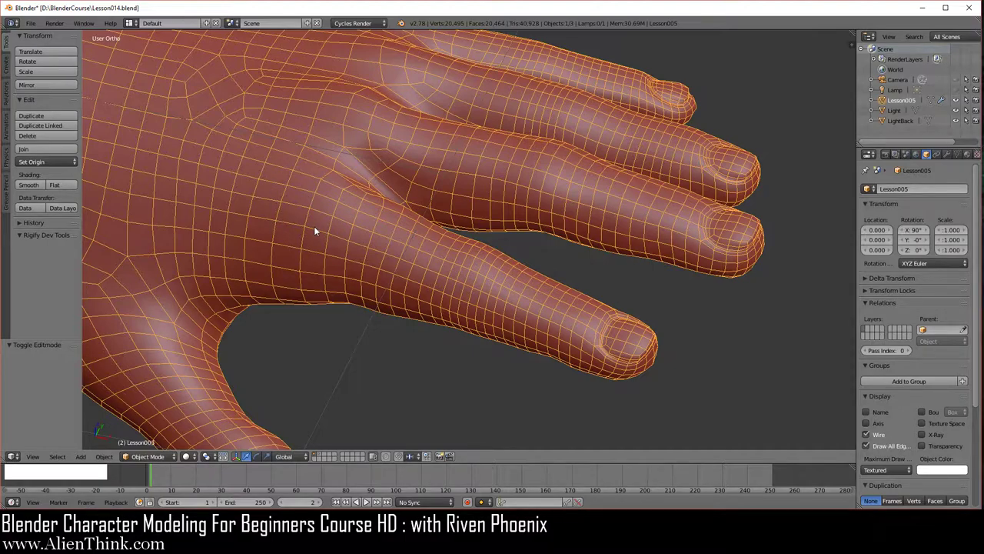
middle_click(343, 216)
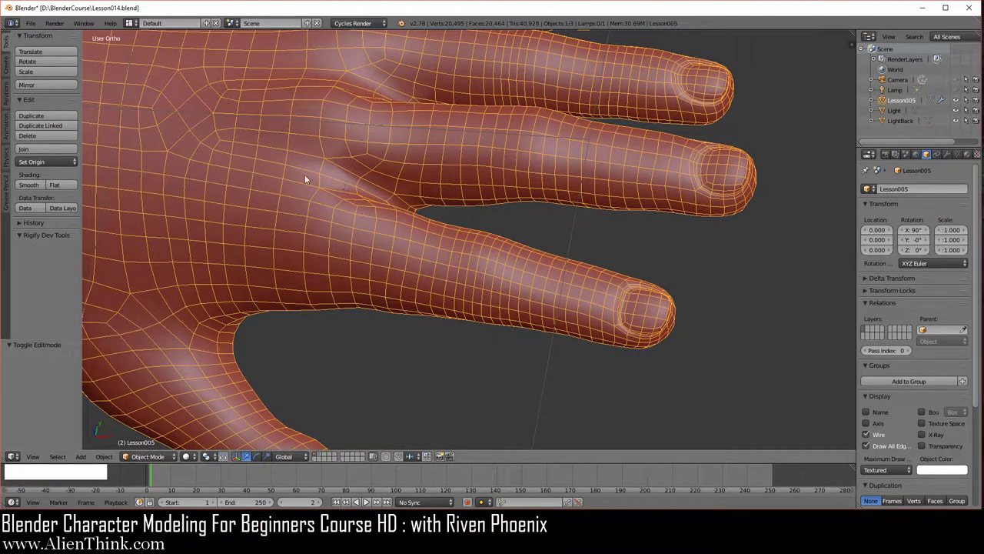
middle_click(363, 292)
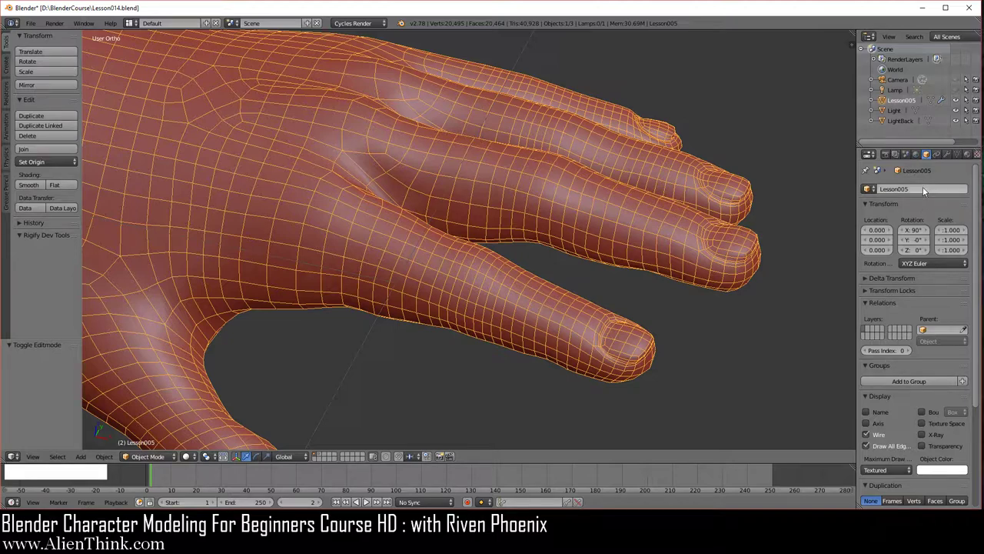
- Hide the wireframe overlay, restore viewport subdivision 2 and enter Edit Mode on the knuckles
left_click(868, 434)
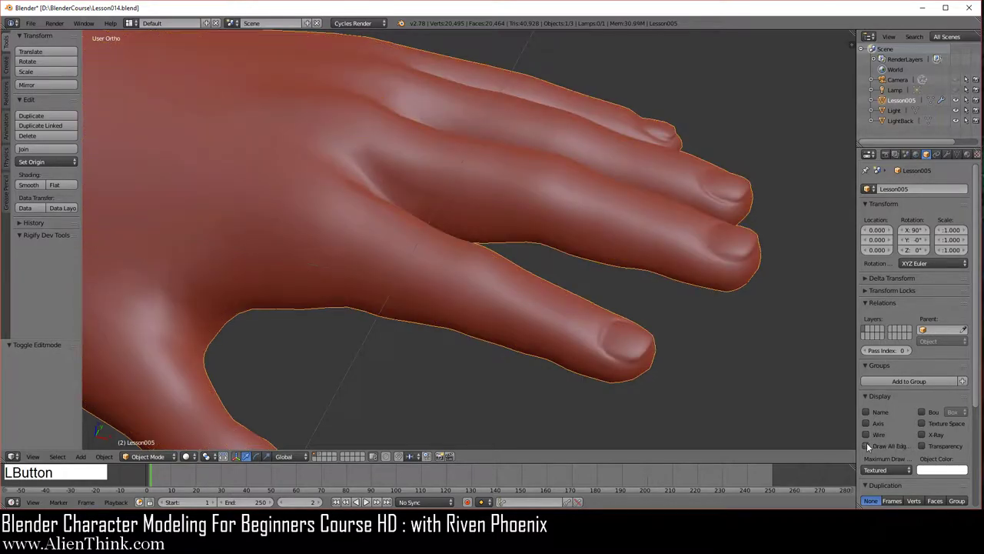
left_click(950, 159)
left_click(916, 384)
middle_click(337, 241)
key("Tab")
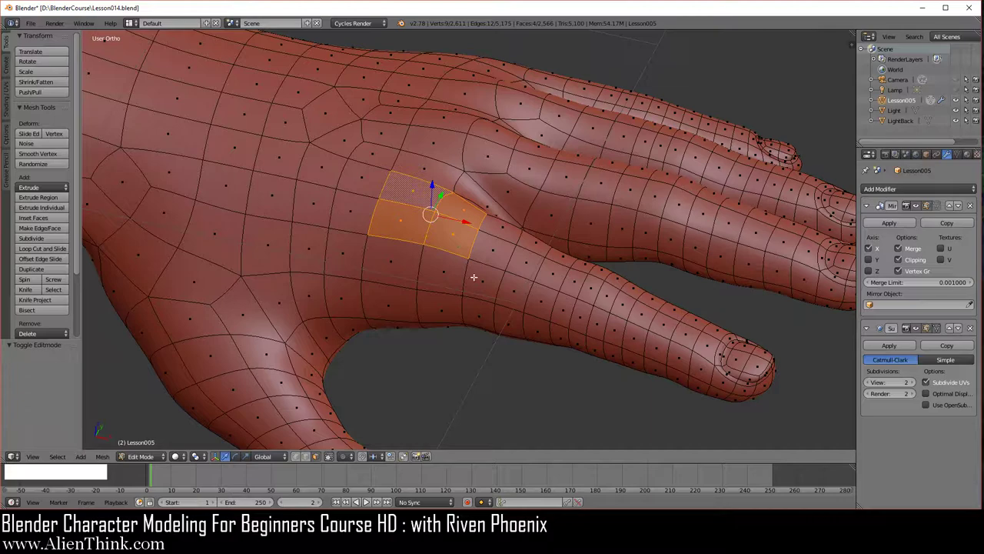
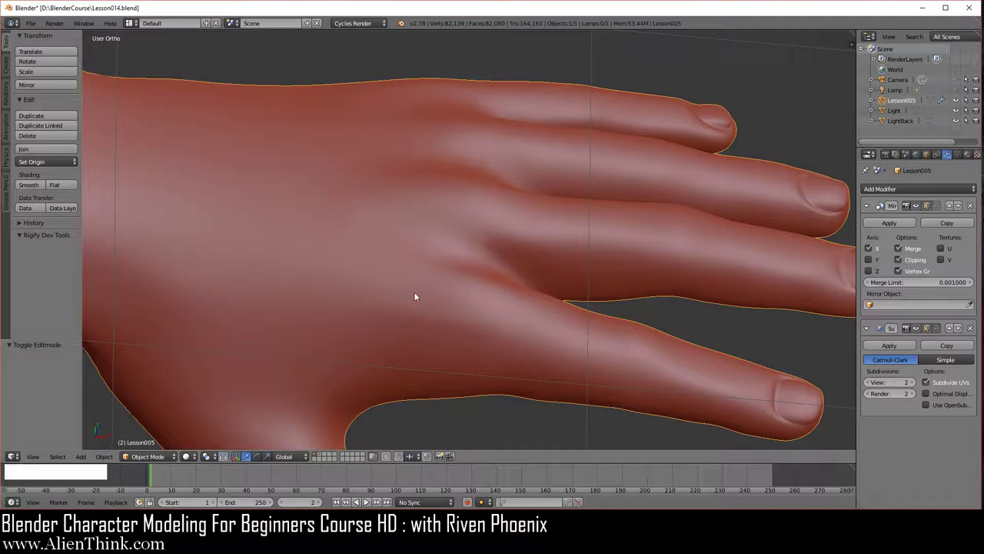
- Show the wireframe again and raise the viewport subdivision level back to 2
middle_click(532, 338)
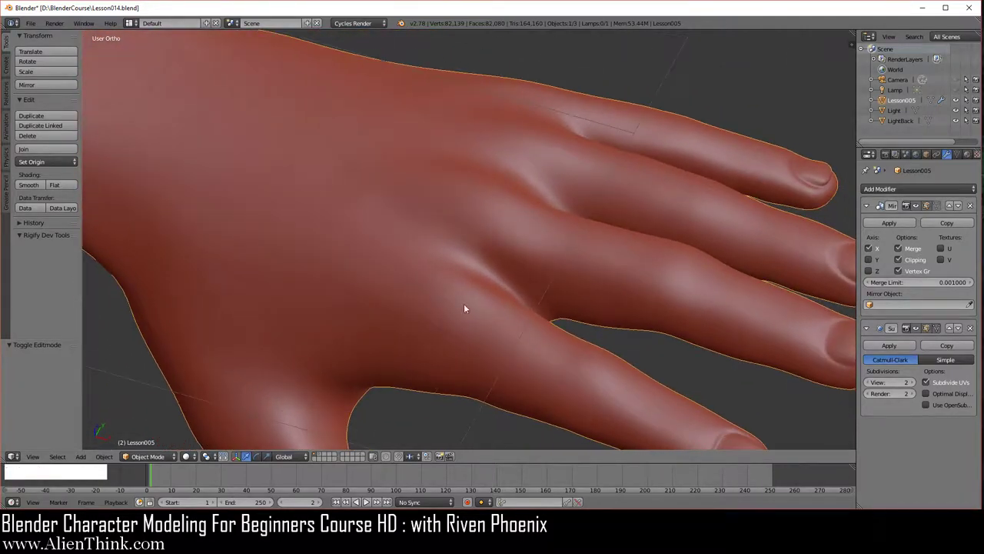
left_click(927, 153)
left_click(871, 435)
left_click(949, 156)
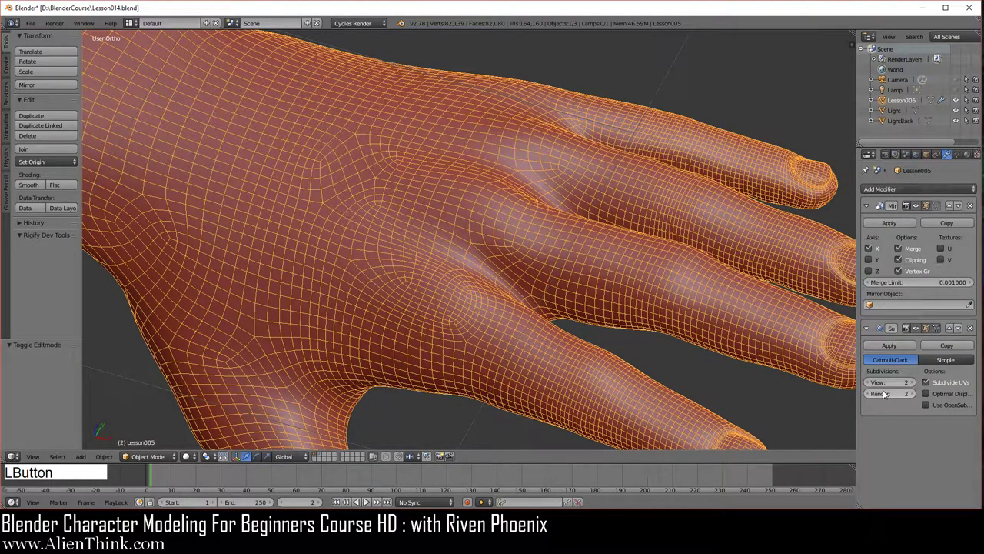
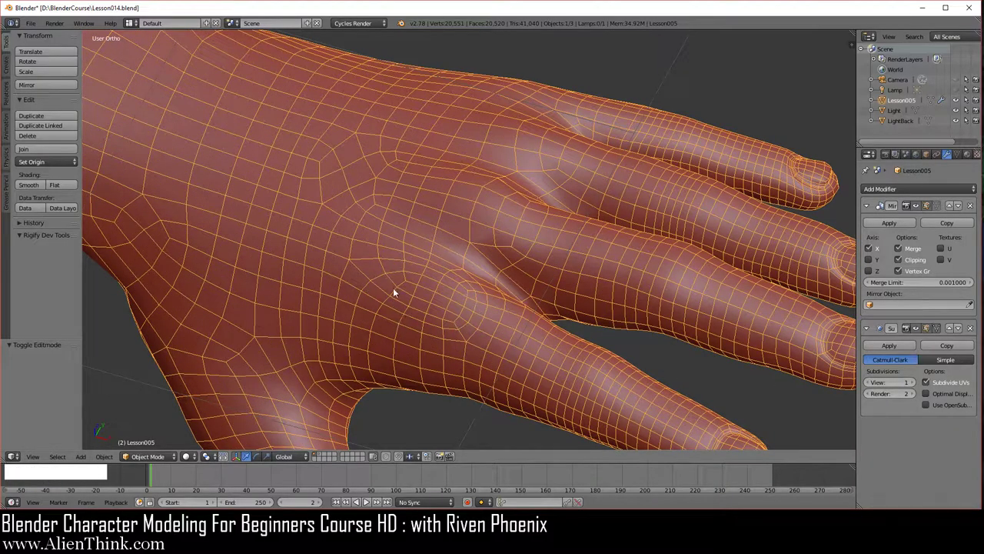
middle_click(422, 308)
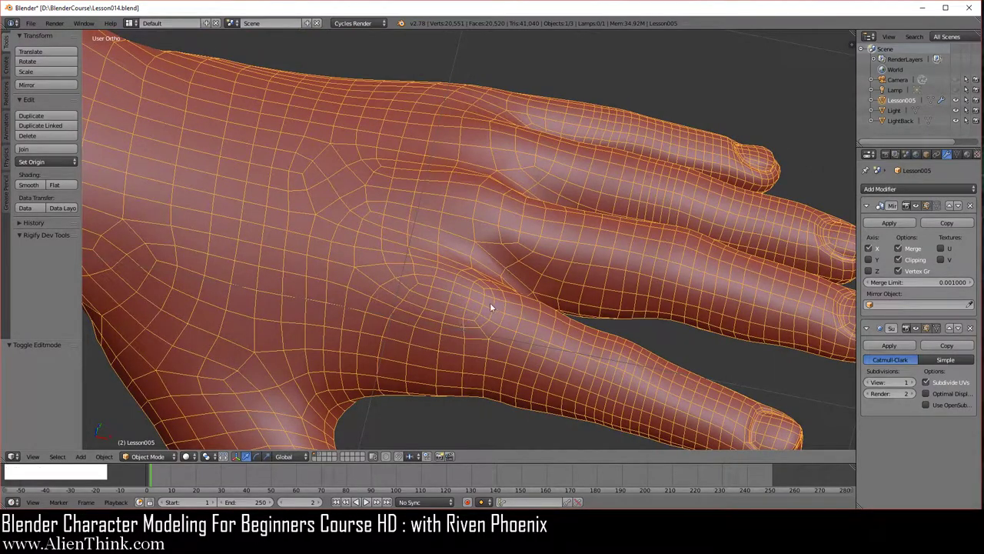
middle_click(487, 285)
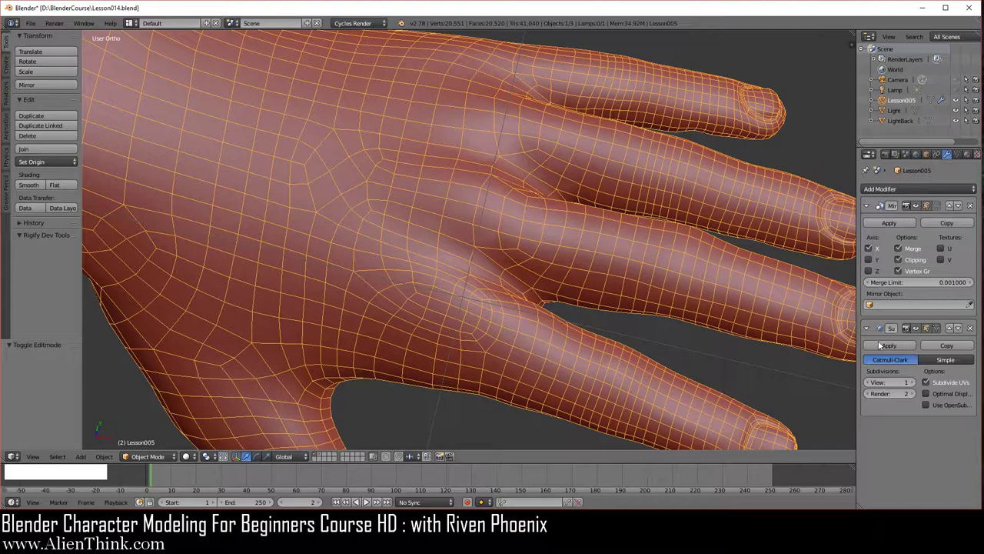
left_click(918, 384)
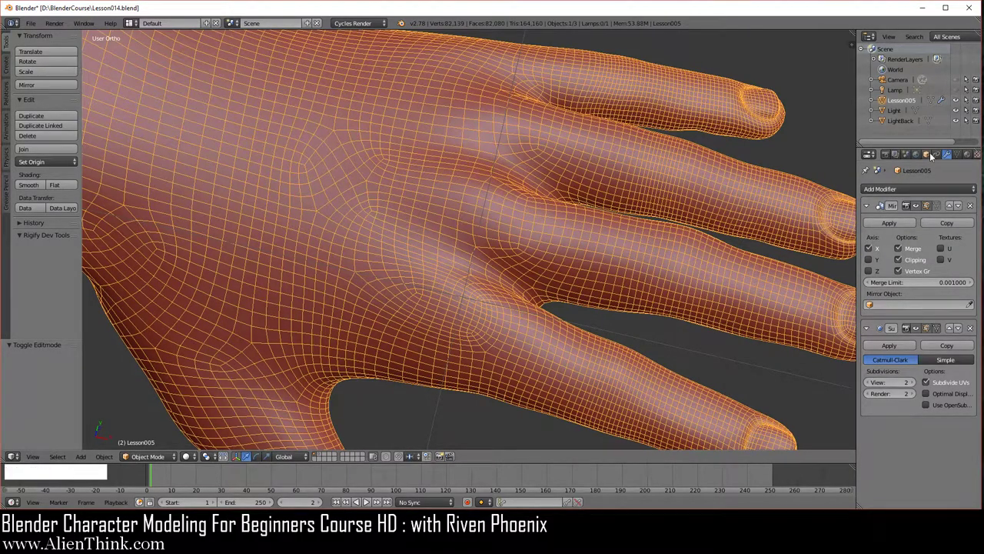
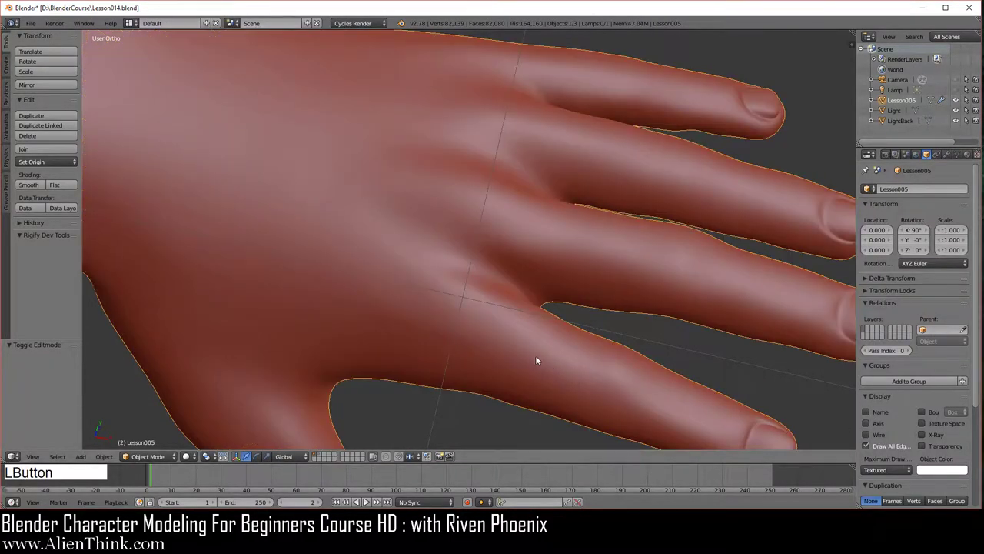
- In Edit Mode, rotate a knuckle-area edge to improve the back-of-hand flow
key("Tab")
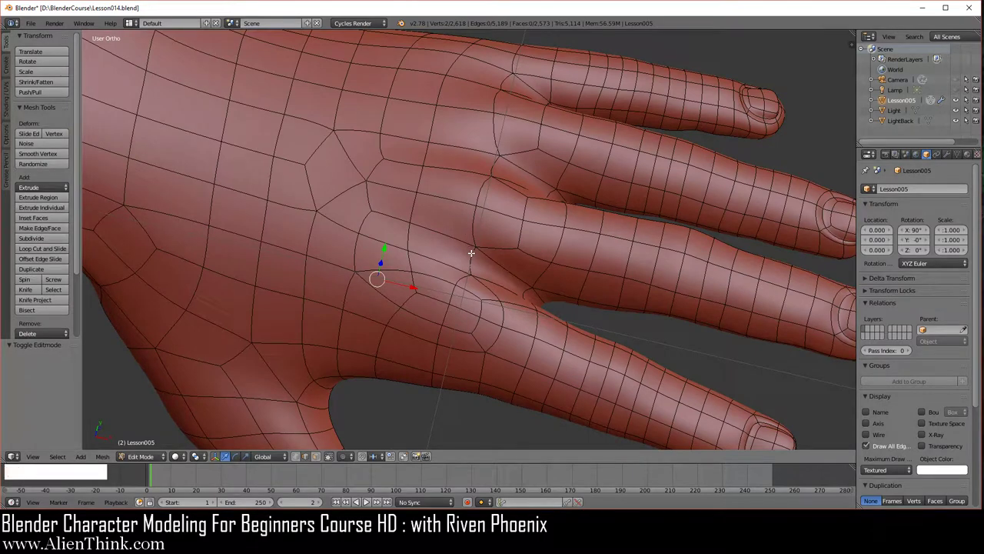
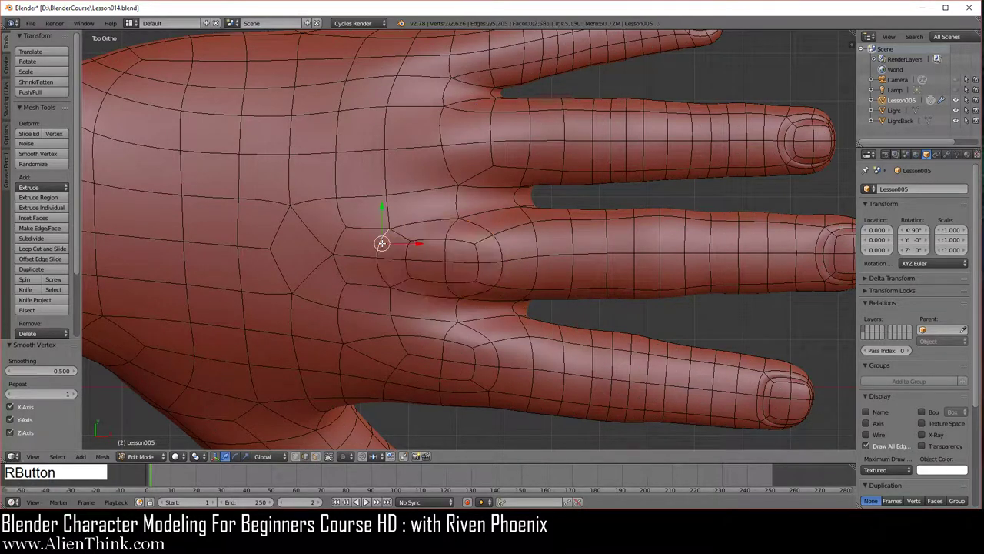
key("ctrl+a")
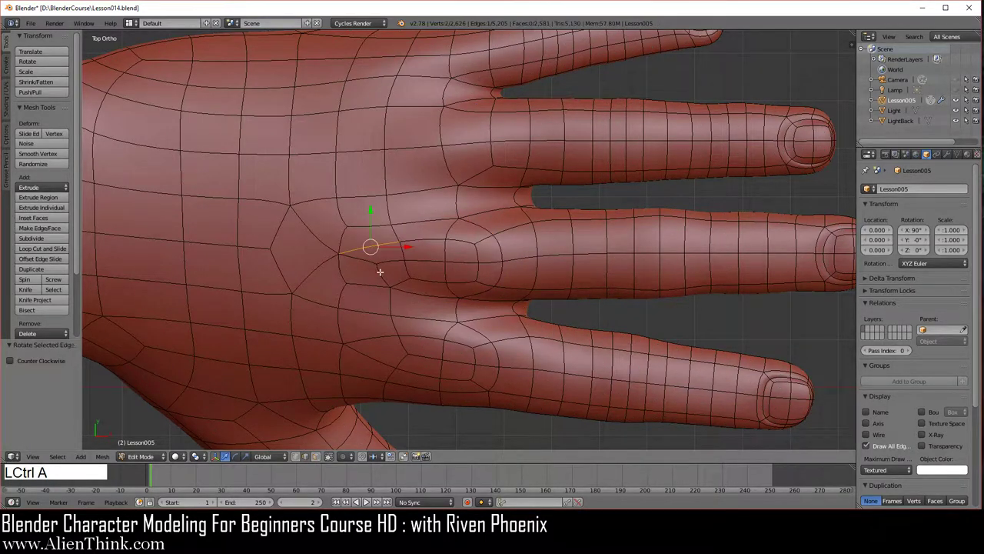
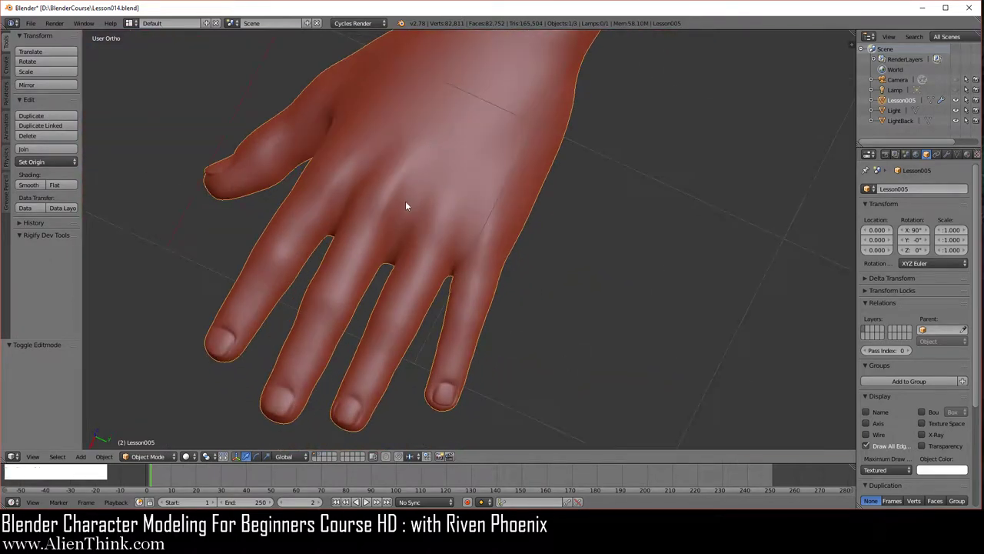
- Enter Edit Mode and orbit to the palm side around the little finger's base
middle_click(474, 336)
key("Tab")
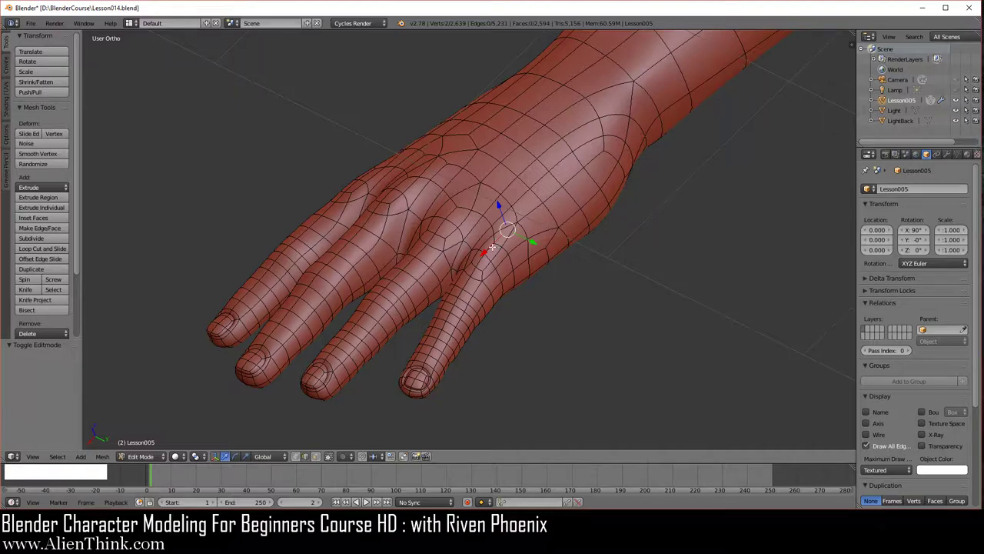
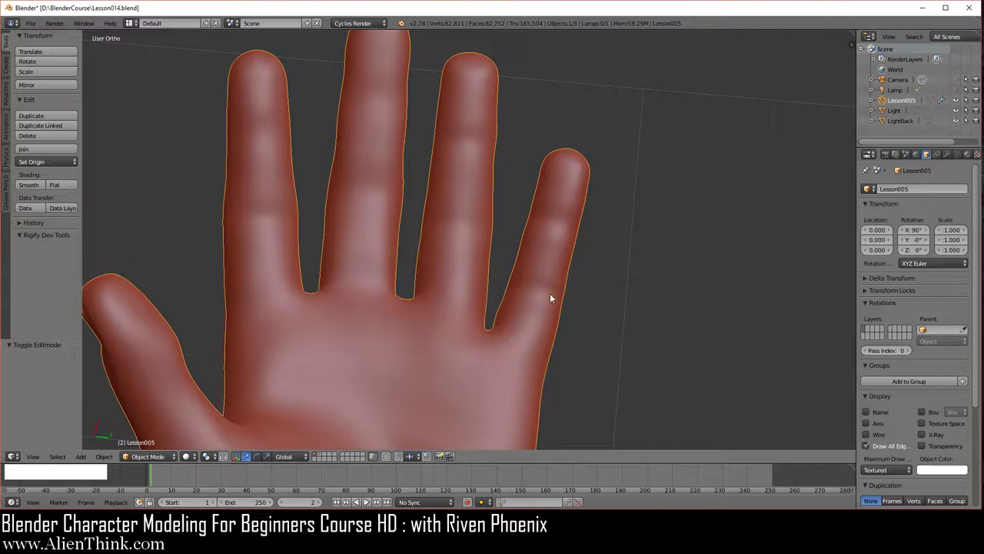
middle_click(532, 321)
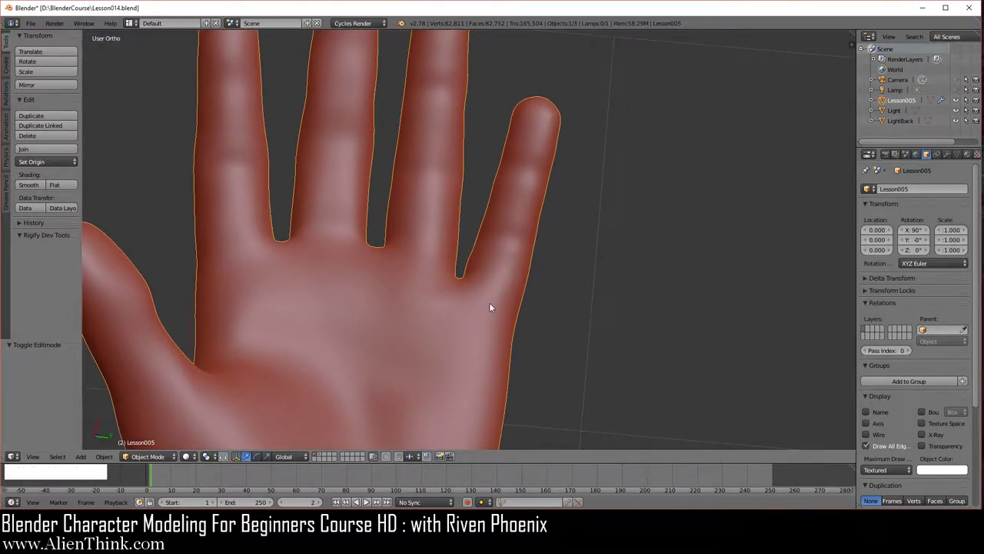
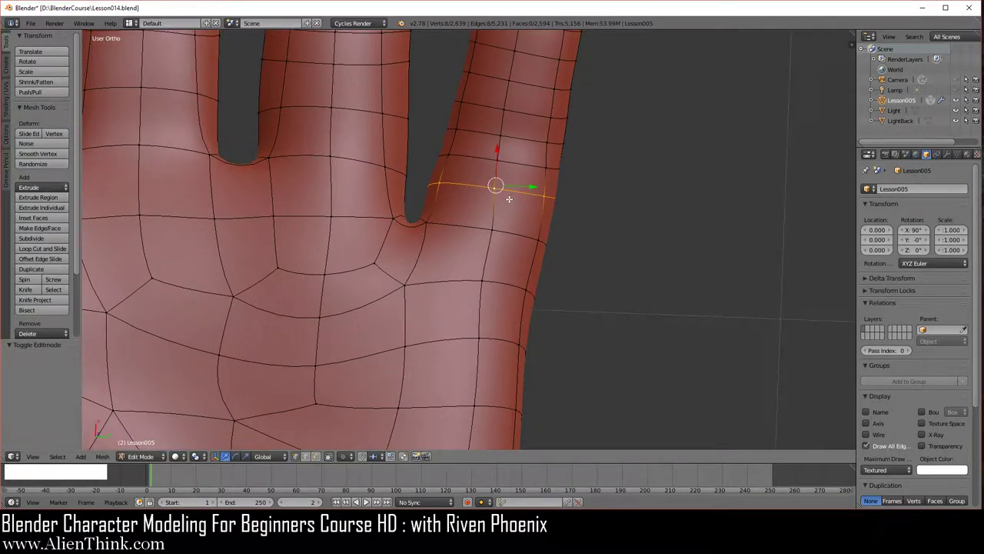
- Rip-fill and dissolve vertices to rework the edge flow at the little finger's base
key("v")
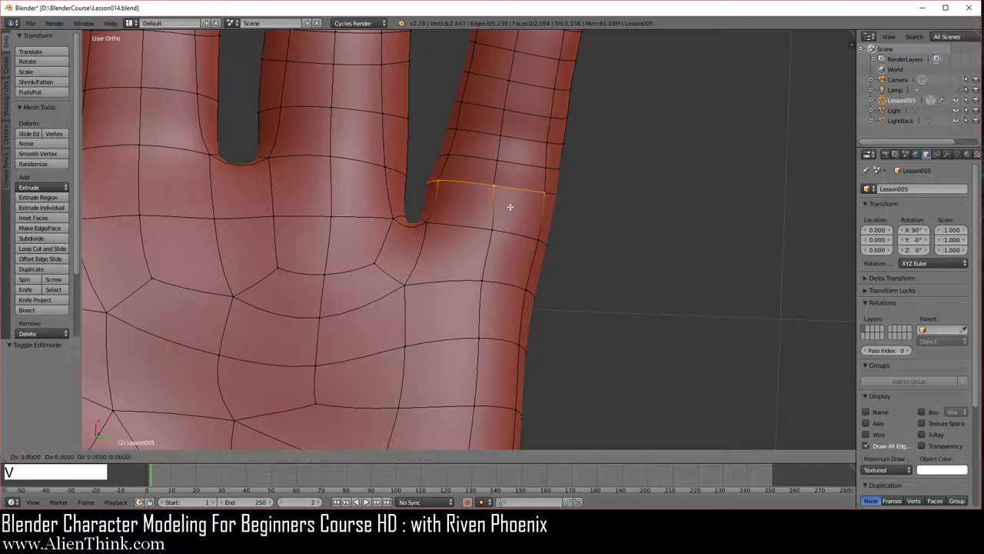
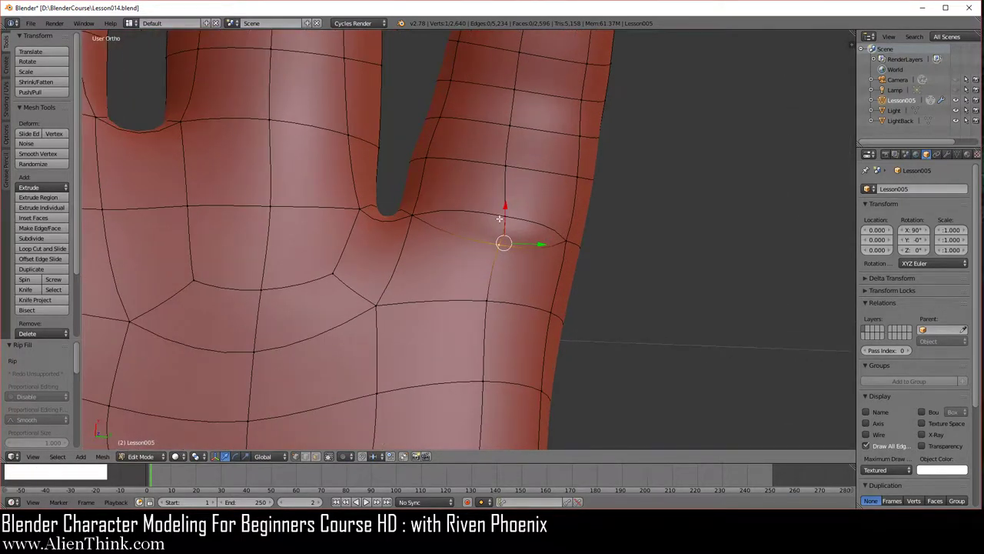
right_click(370, 498)
right_click(370, 498)
key("x")
left_click(370, 498)
- Return to Object Mode and orbit to review the smoothed little finger
middle_click(370, 498)
key("Tab")
middle_click(492, 252)
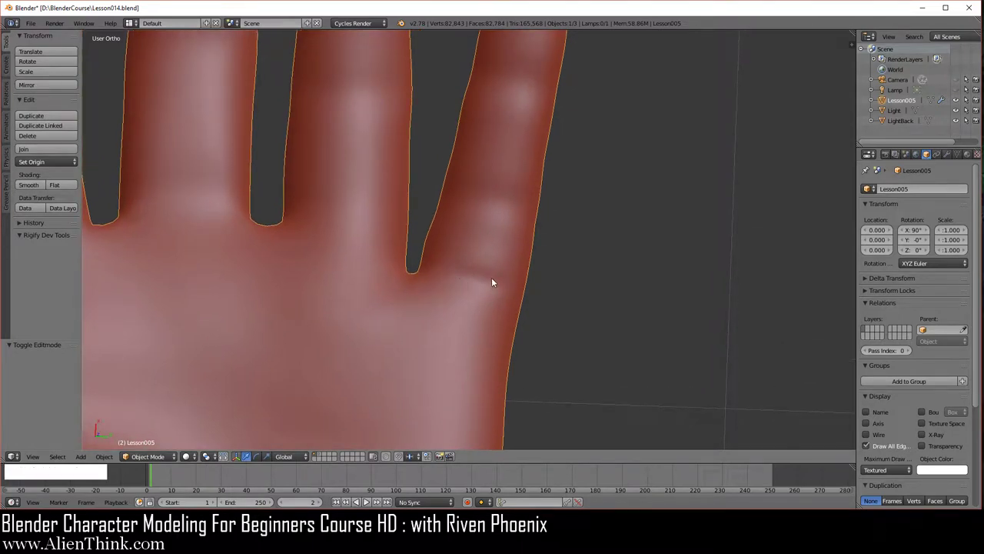
- Try a rip on a little-finger vertex in Edit Mode and undo it, leaving the mesh intact
key("Tab")
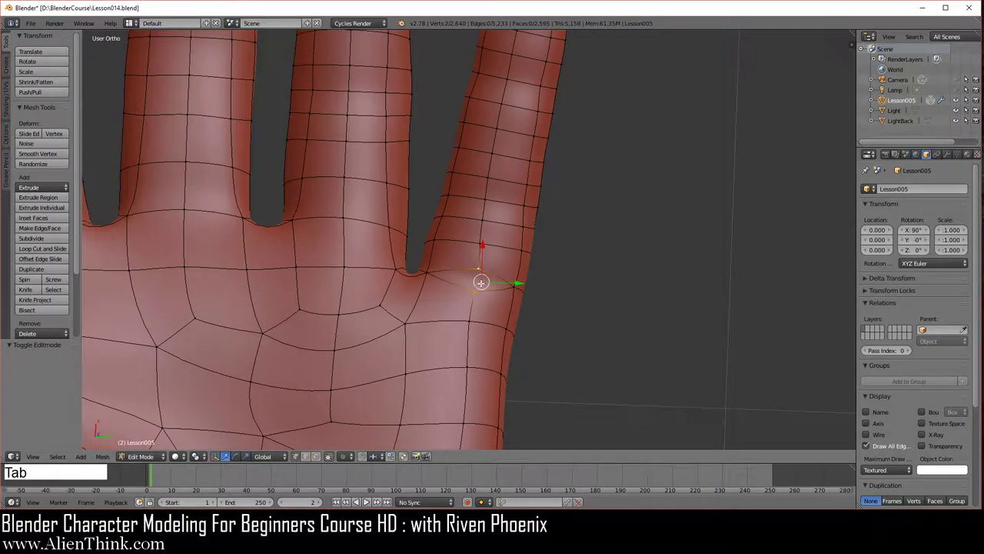
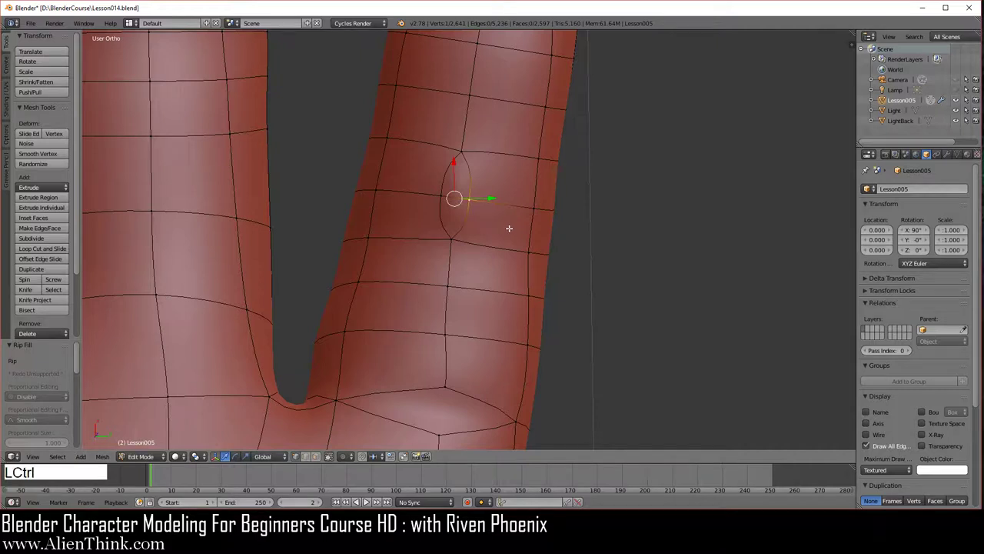
key("ctrl+z")
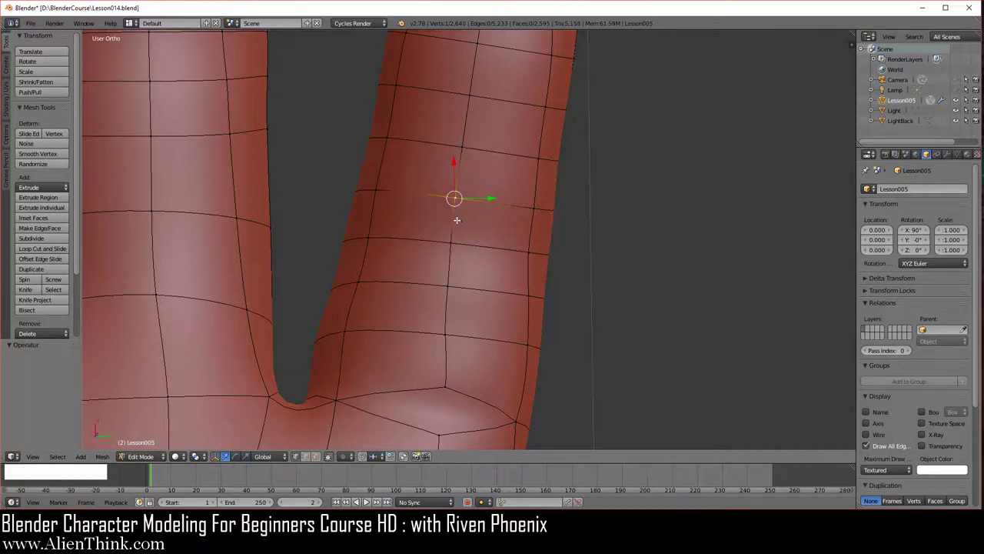
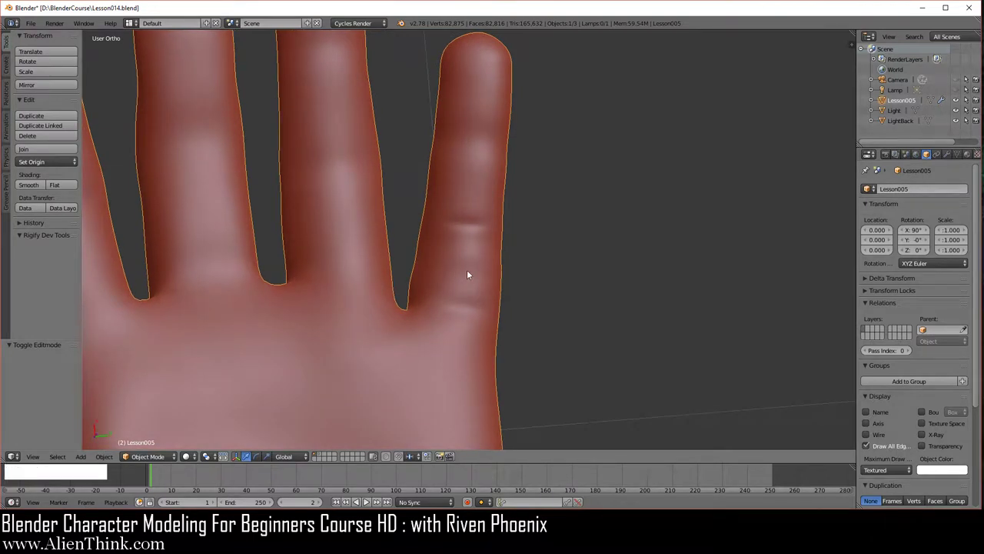
- Check the smoothed finger creases in Object Mode, then reopen the mesh at the finger base
middle_click(469, 240)
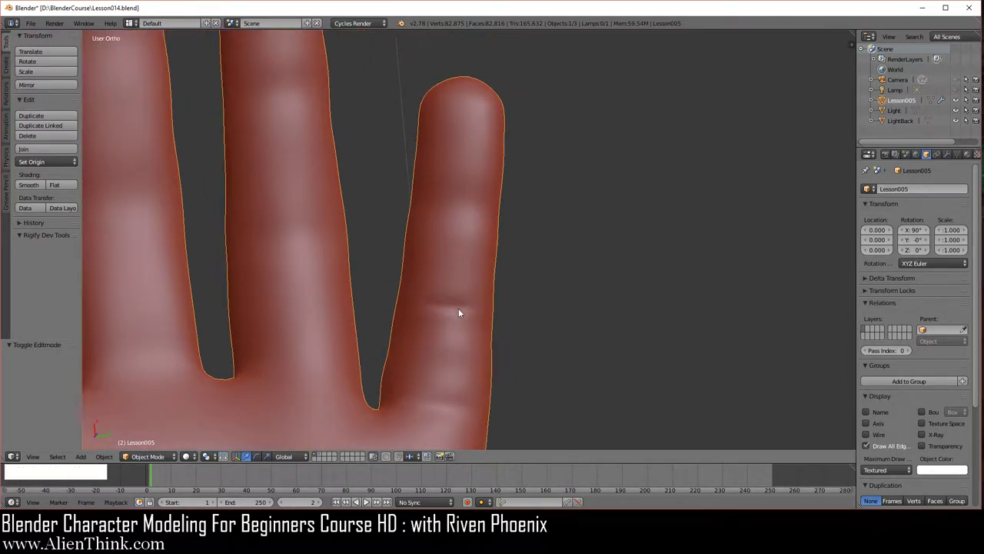
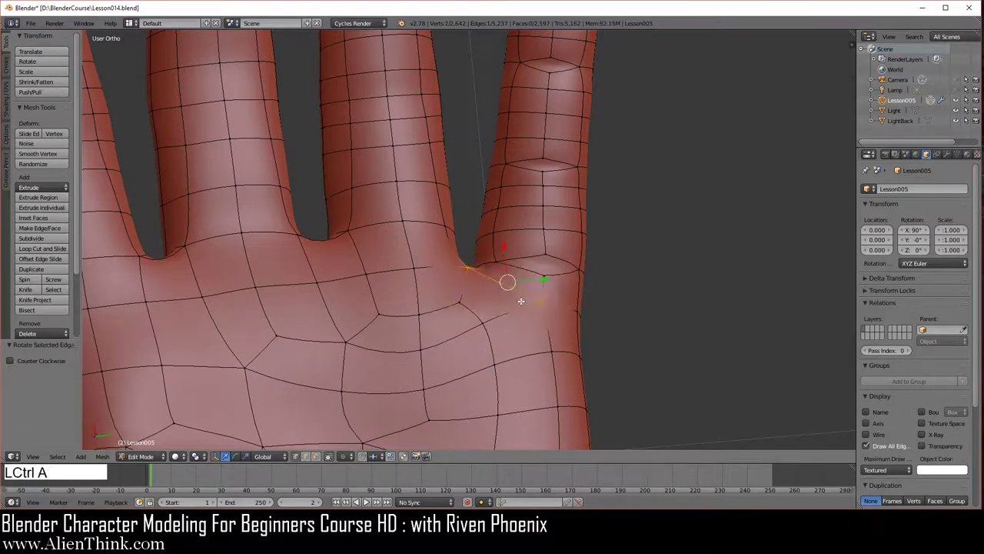
key("Tab")
middle_click(511, 303)
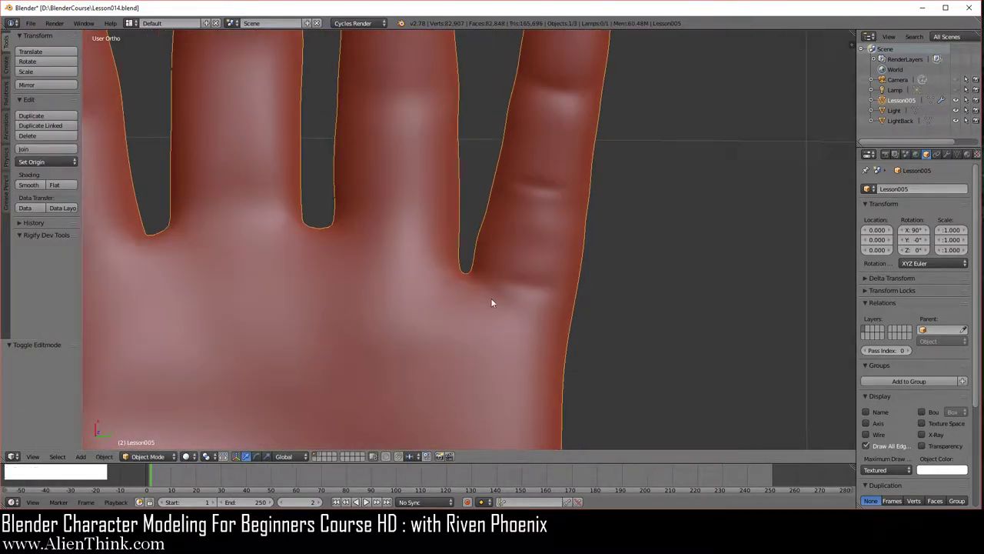
middle_click(472, 302)
key("Tab")
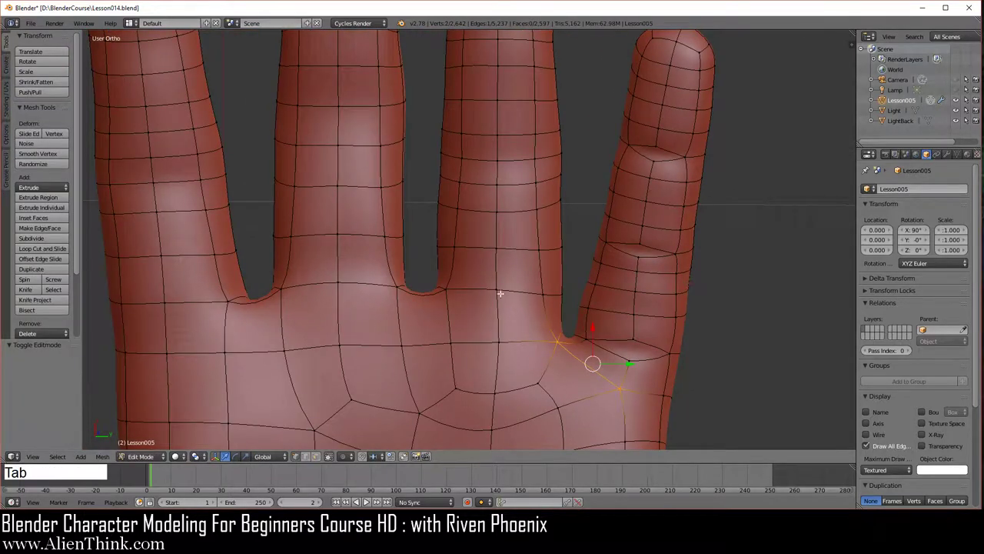
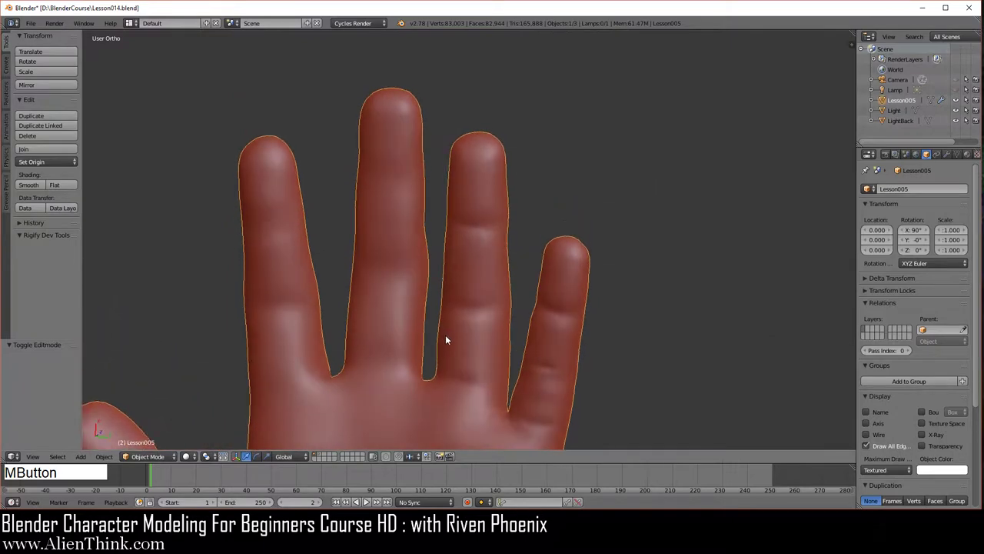
- Nudge the palm-side vertex at the middle finger base to soften its crease
middle_click(450, 324)
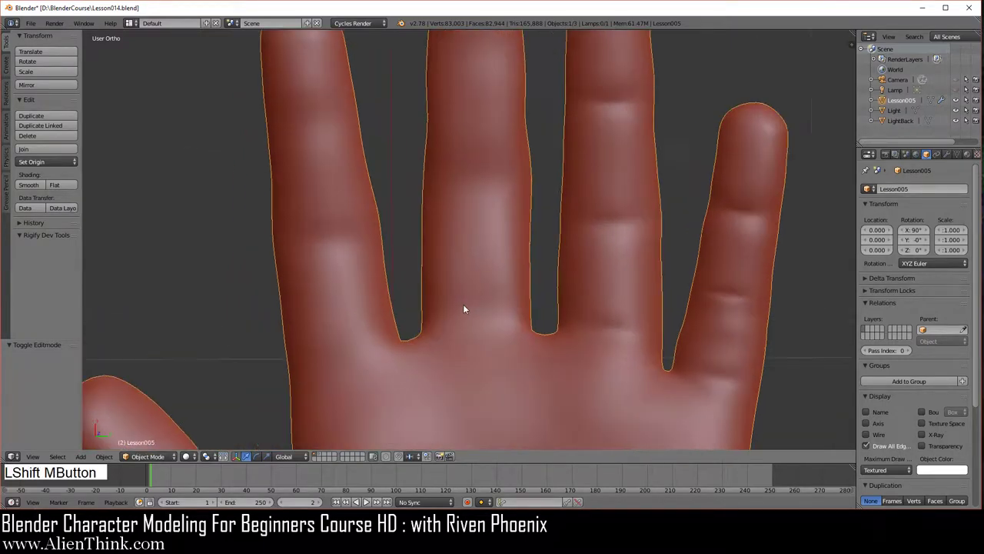
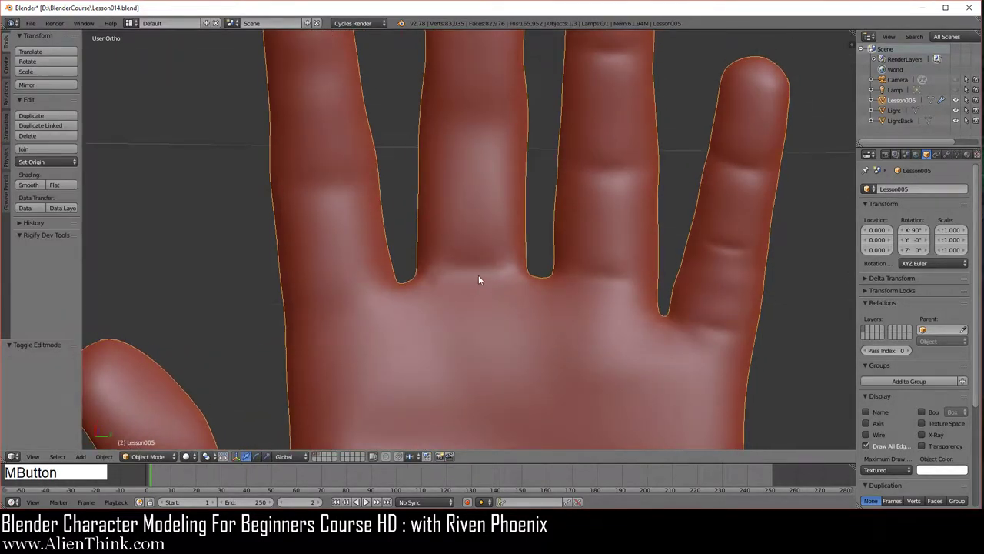
middle_click(487, 301)
key("Tab")
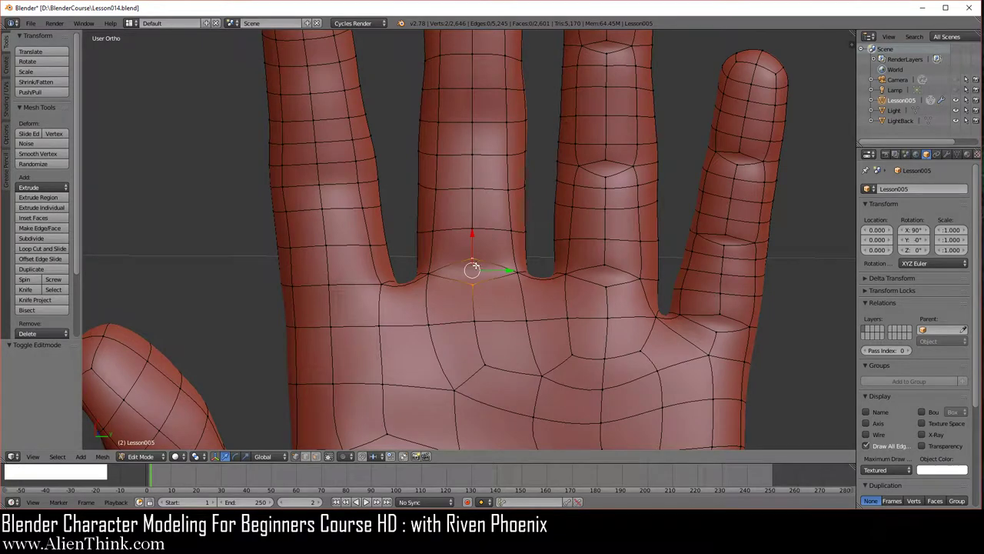
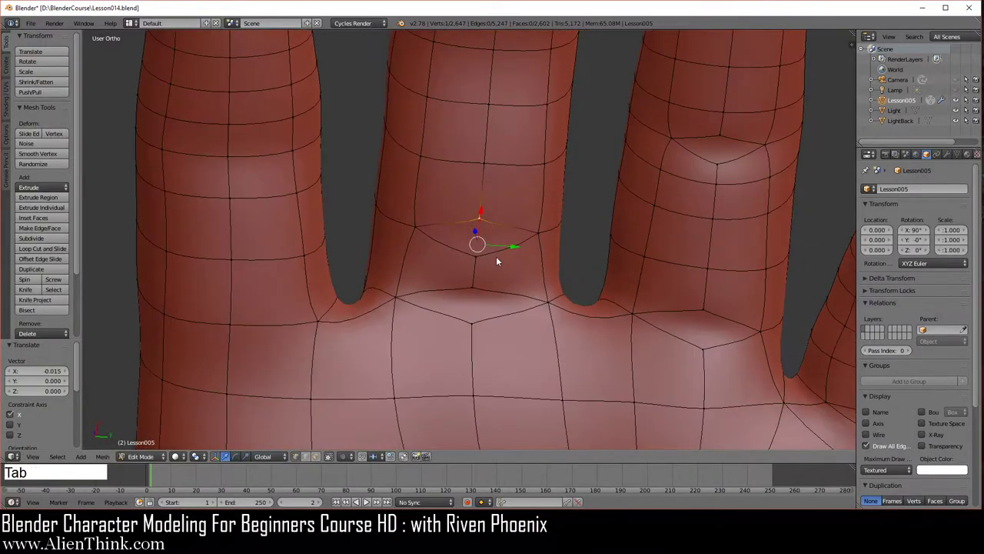
middle_click(495, 338)
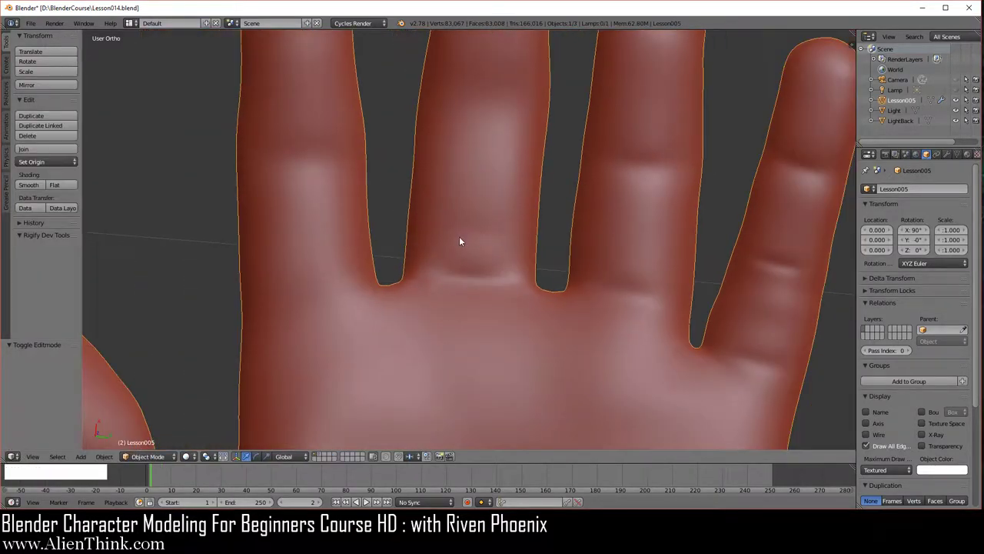
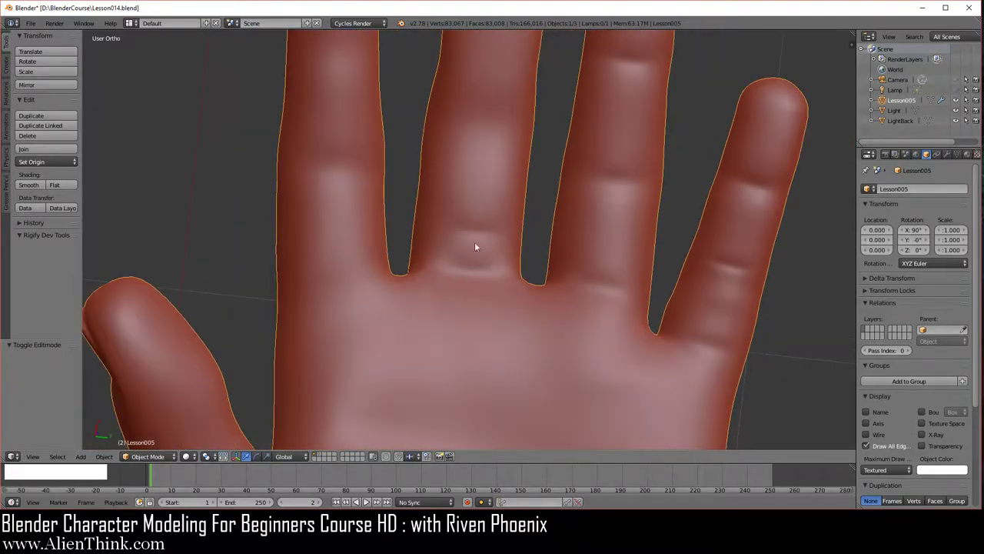
- Re-enter Edit Mode on the hand and undo the last finger-base tweak
key("Tab")
key("ctrl+z")
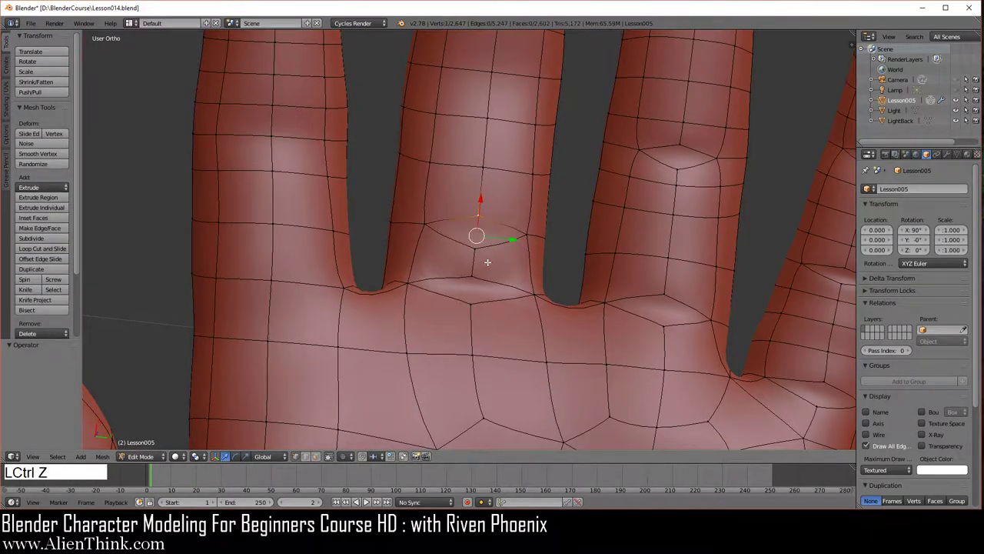
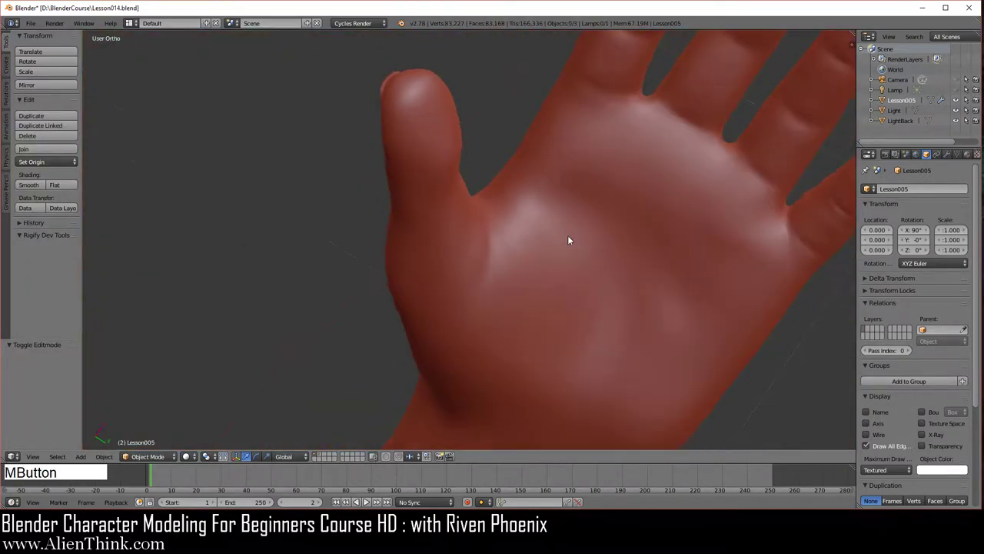
- Orbit around the smoothed hand to inspect the back and knuckles
middle_click(571, 297)
middle_click(533, 249)
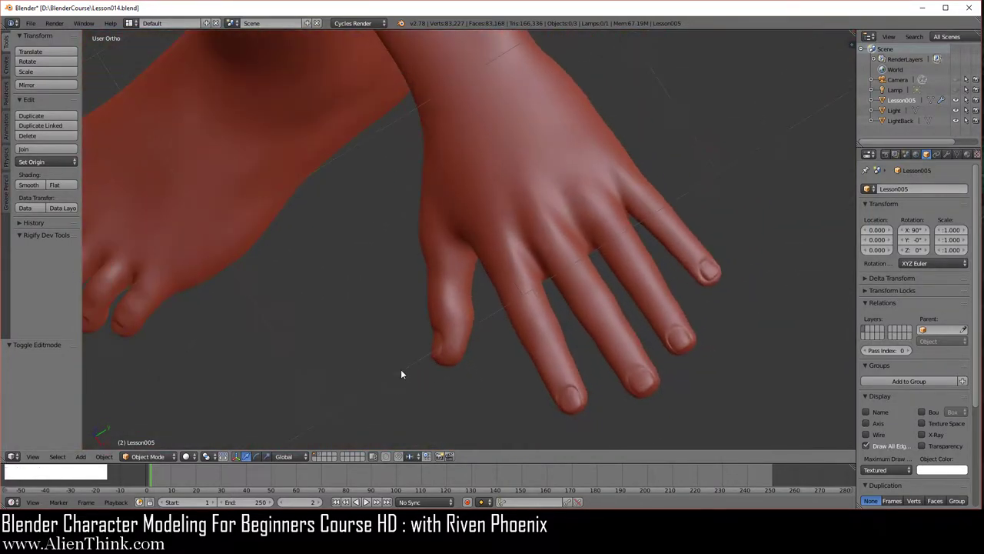
middle_click(624, 329)
middle_click(583, 348)
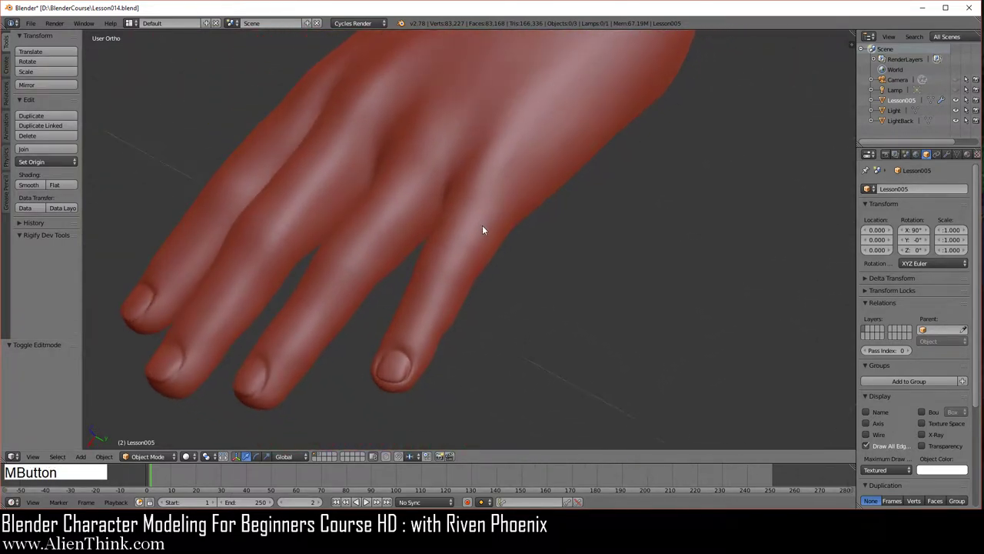
middle_click(554, 151)
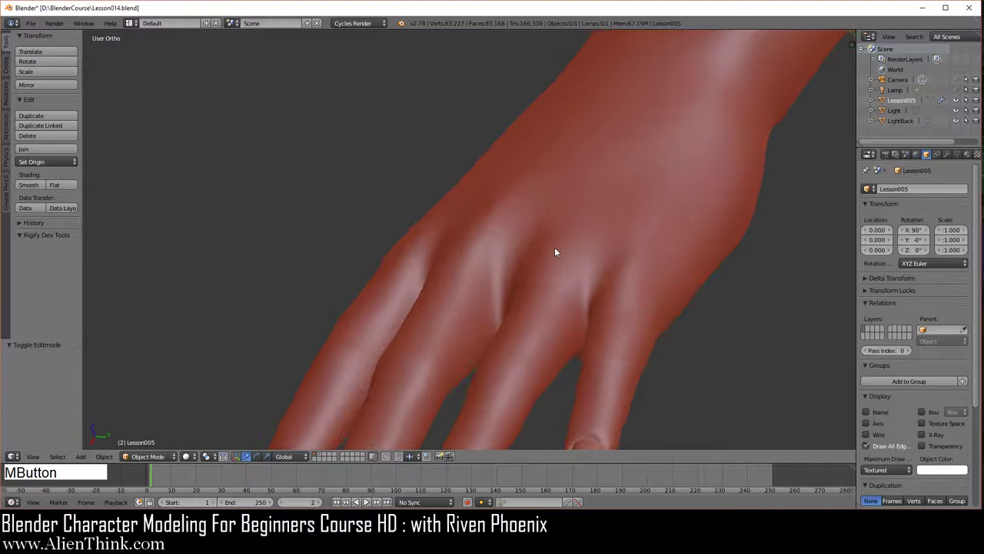
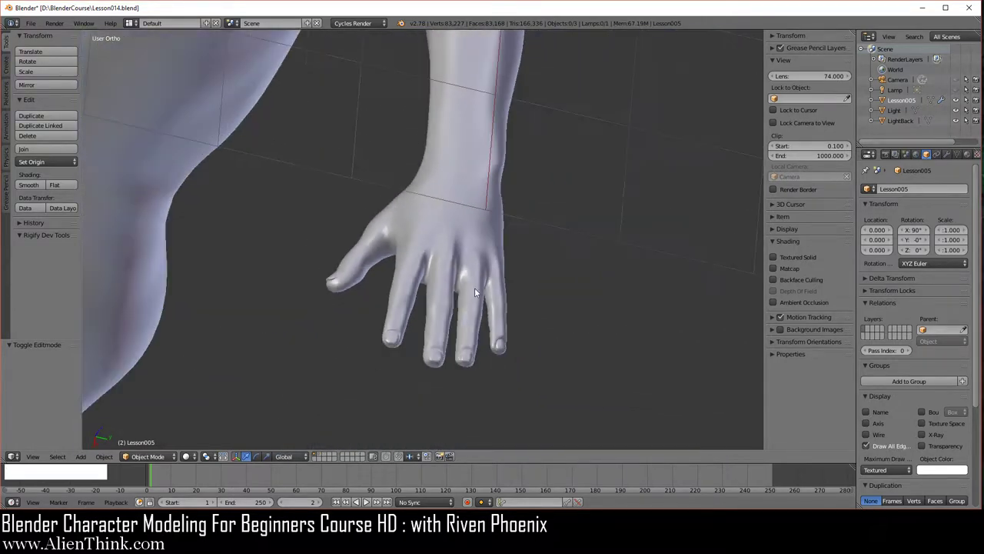
middle_click(478, 300)
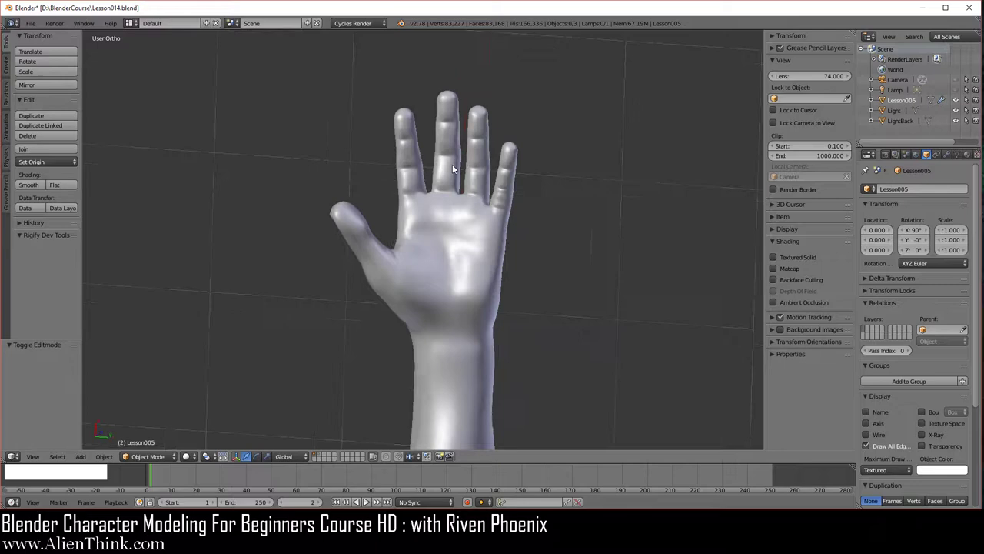
middle_click(608, 213)
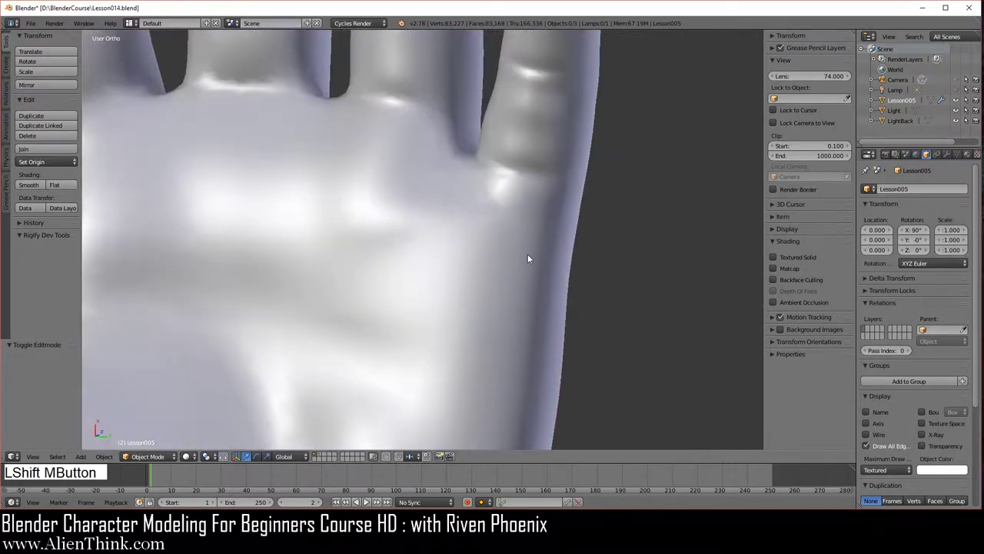
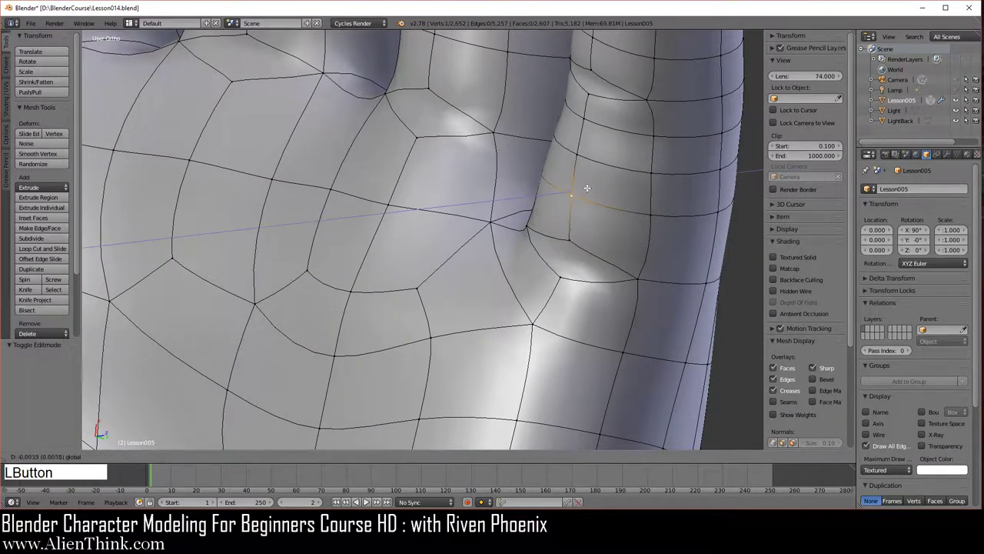
key("Tab")
middle_click(479, 296)
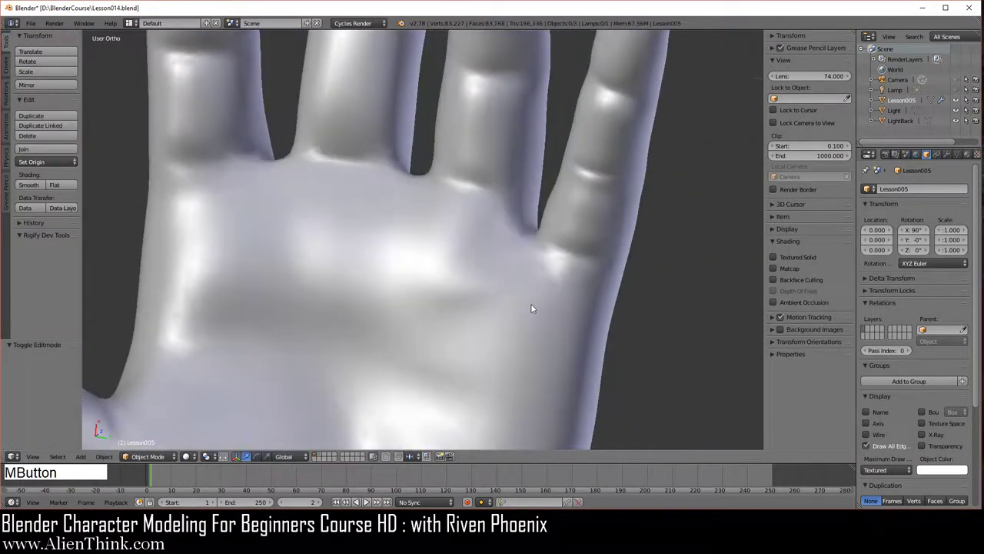
middle_click(479, 315)
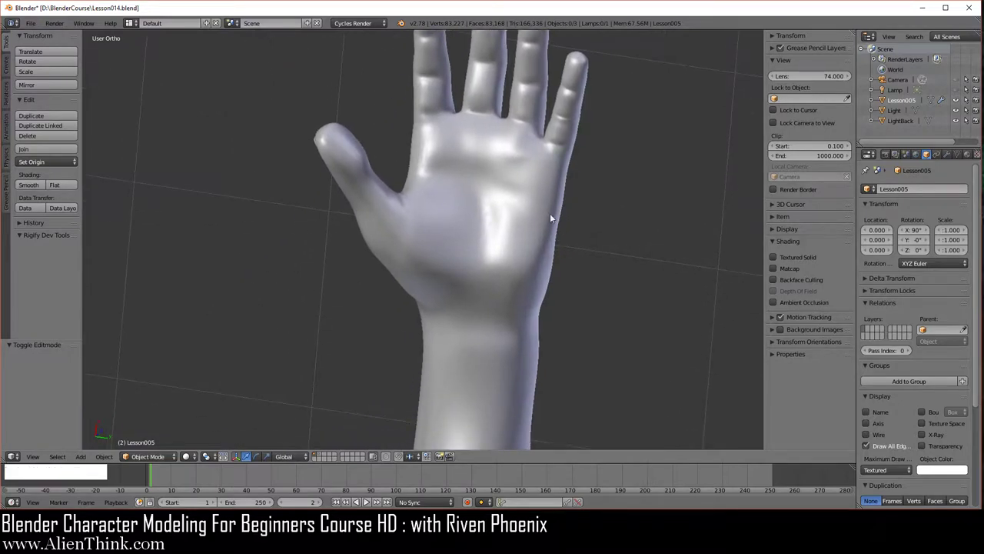
middle_click(492, 195)
key("1")
middle_click(455, 305)
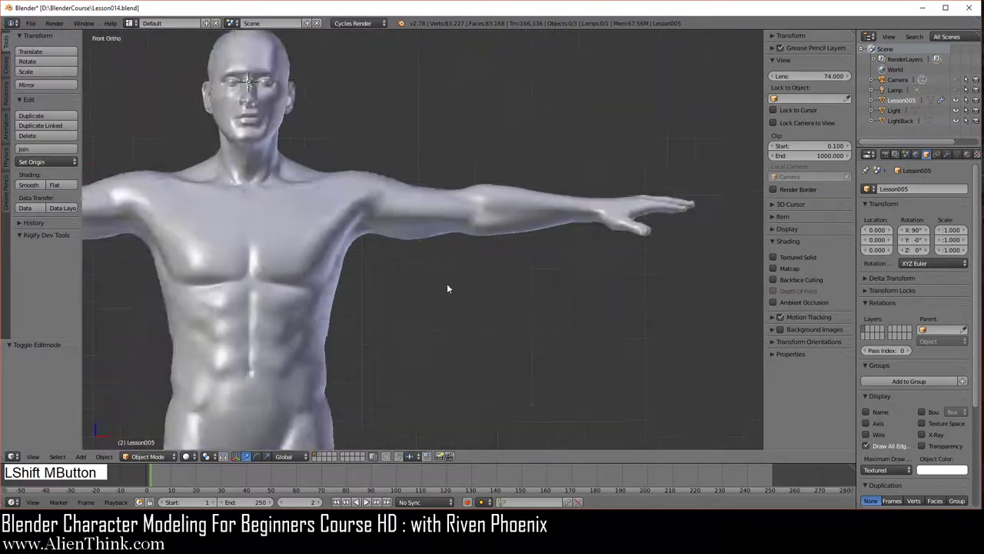
middle_click(461, 290)
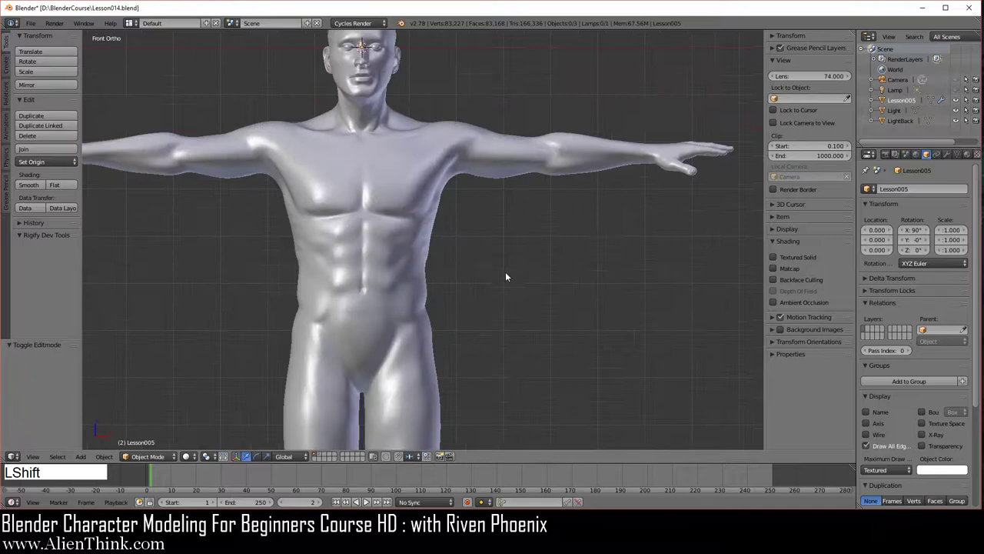
middle_click(519, 258)
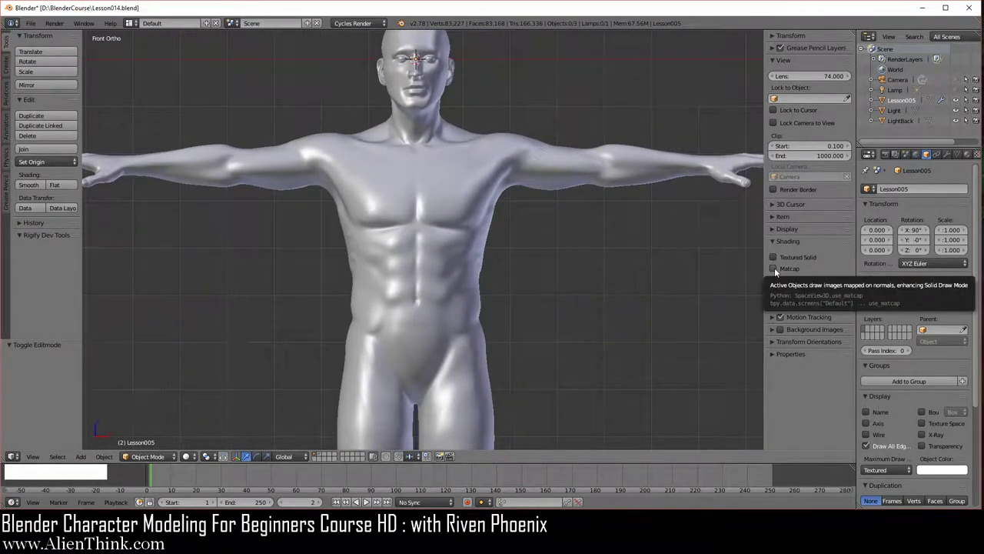
- Enable Matcap shading and zoom out to frame the whole red body head to feet
left_click(778, 272)
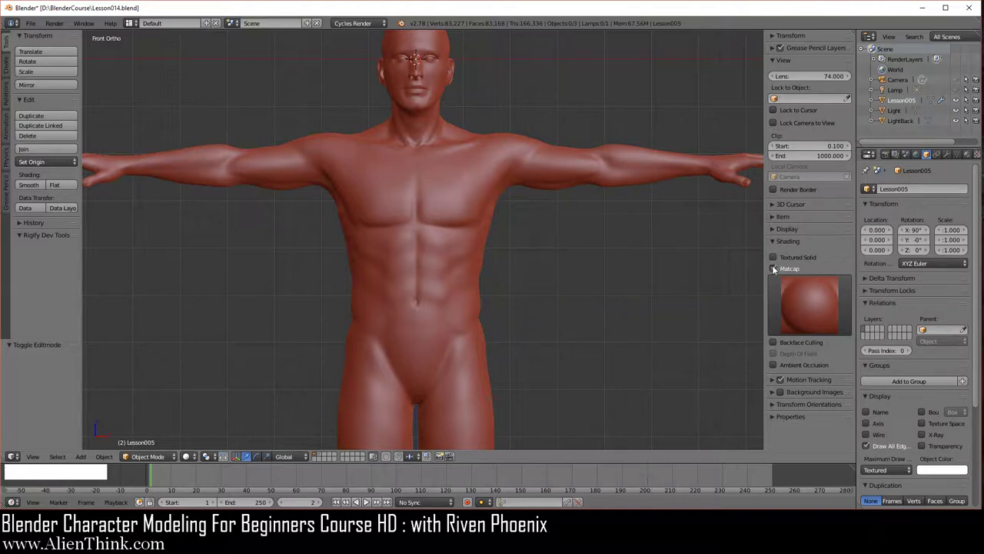
middle_click(557, 278)
middle_click(551, 276)
middle_click(546, 234)
middle_click(547, 248)
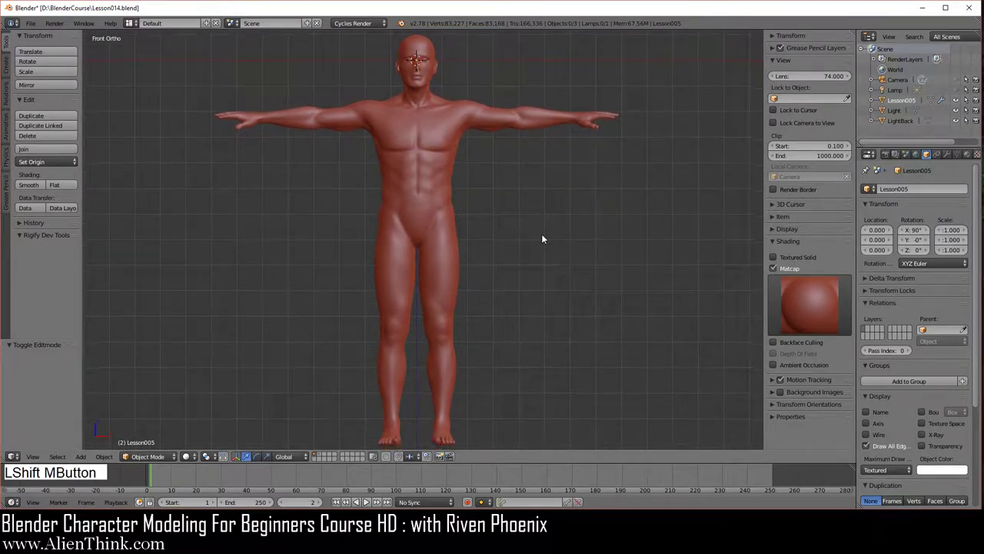
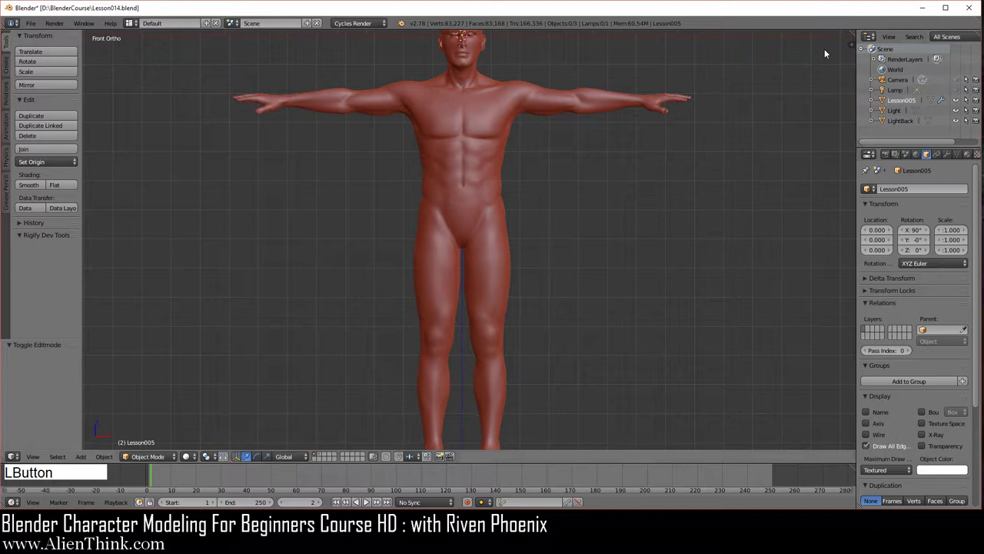
- Reframe the body and orbit in close on one hand from above
middle_click(557, 219)
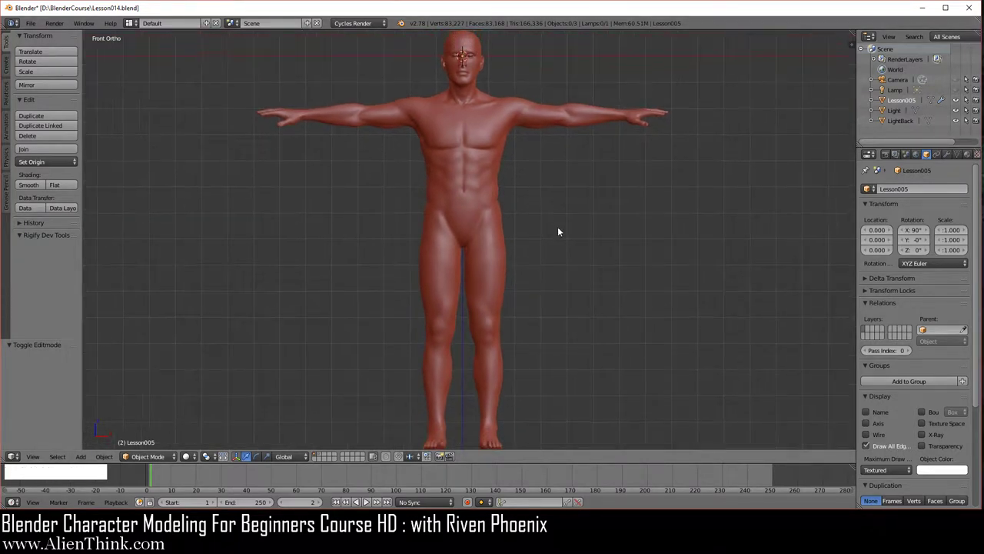
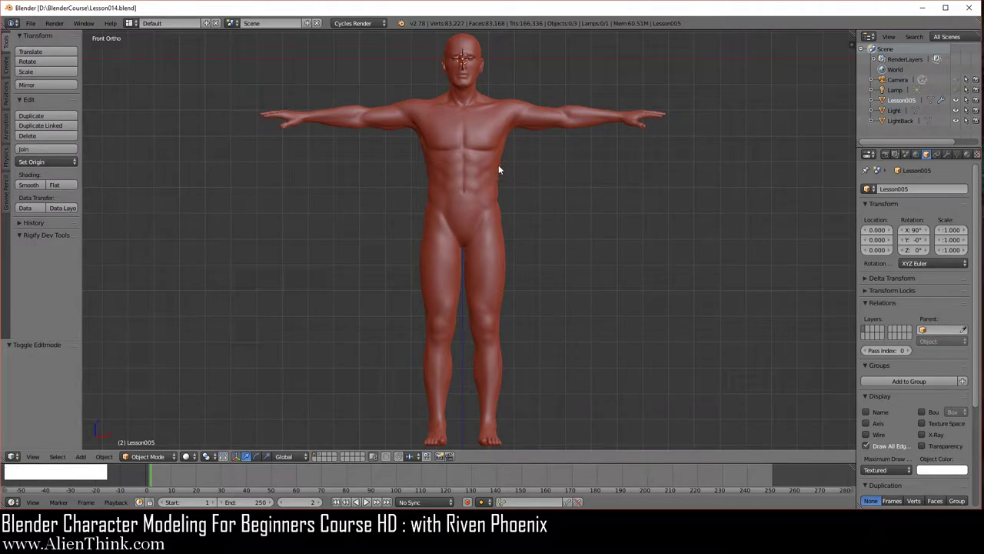
middle_click(668, 158)
middle_click(593, 184)
- Switch viewport shading to Rendered and zoom in on the Cycles-previewed hand
left_click(324, 454)
left_click(188, 459)
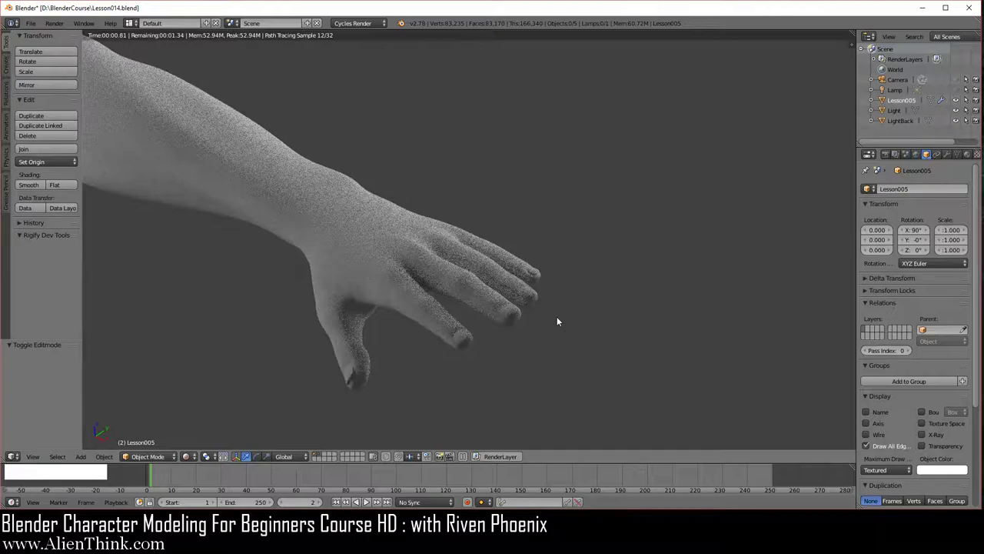
middle_click(559, 328)
middle_click(384, 373)
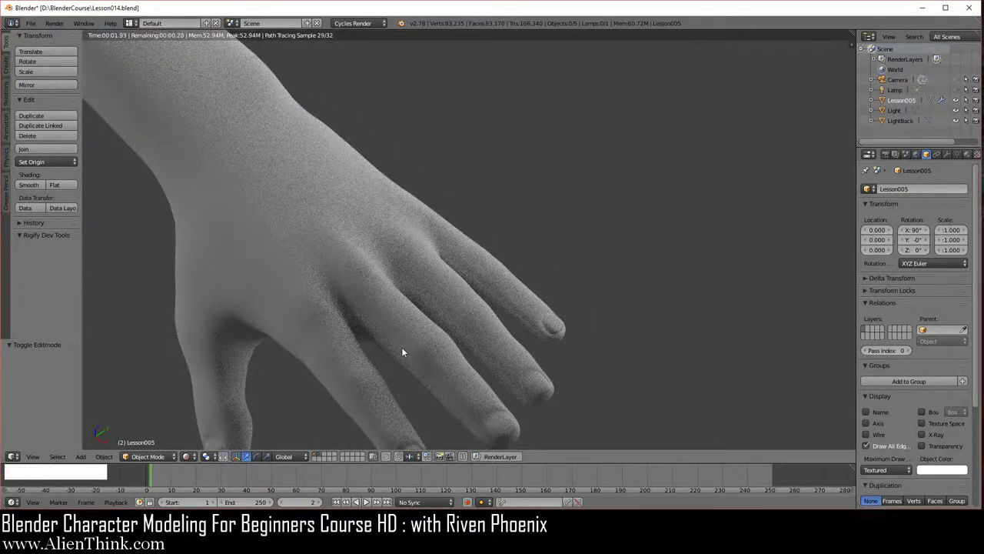
- Inspect the rendered arm from preset front, back and side views, up close
key("1")
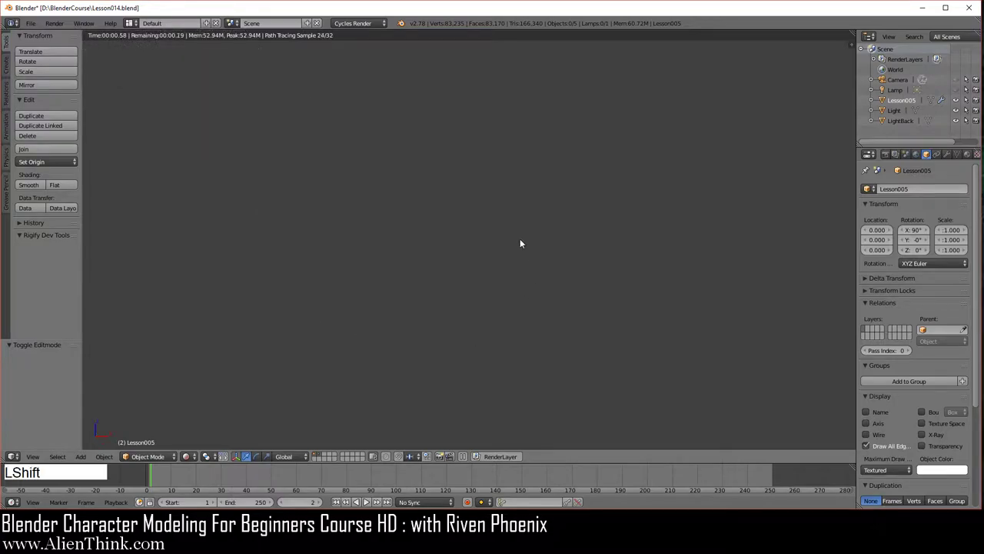
middle_click(501, 258)
middle_click(353, 315)
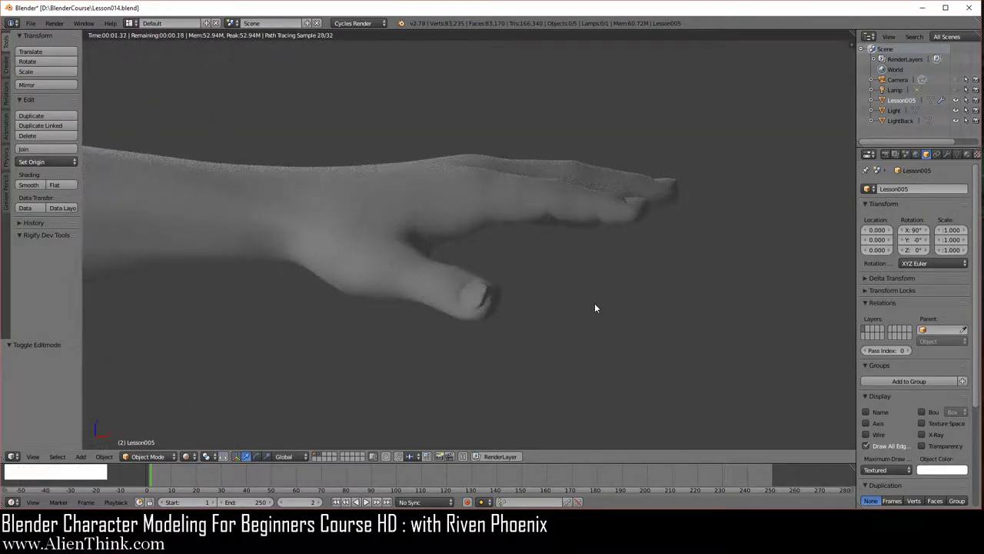
key("ctrl+1")
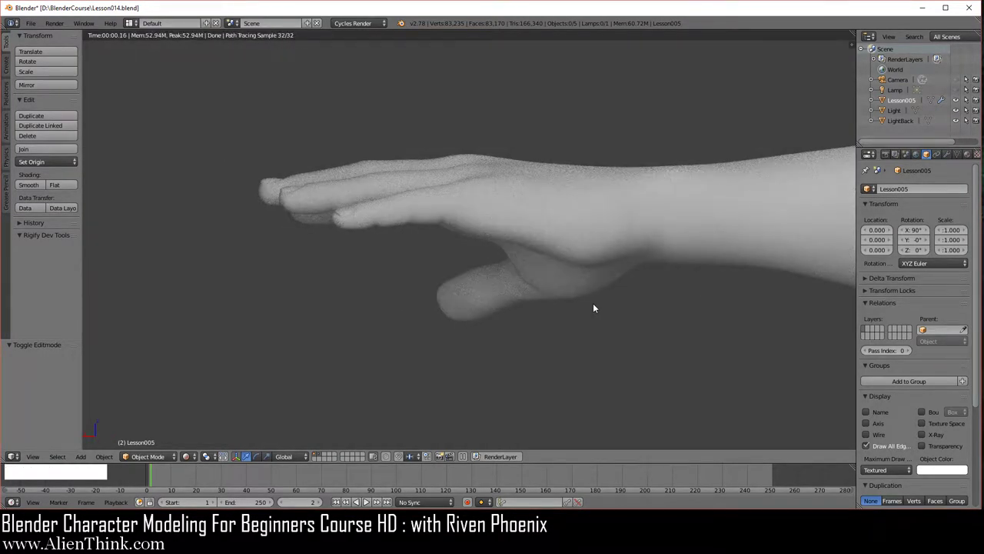
key("3")
middle_click(312, 273)
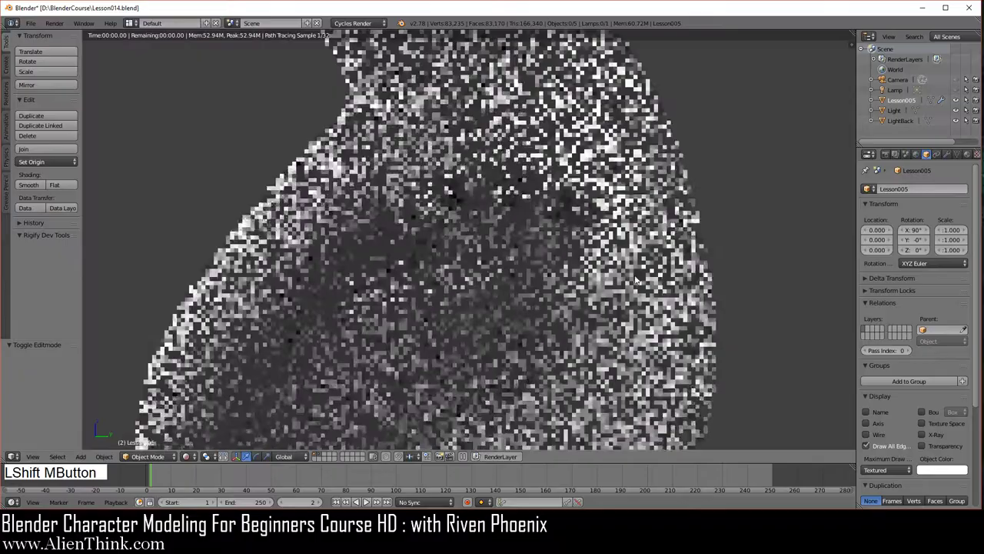
- Orbit around the palm and underside, then pull back to frame the full rendered body
middle_click(441, 316)
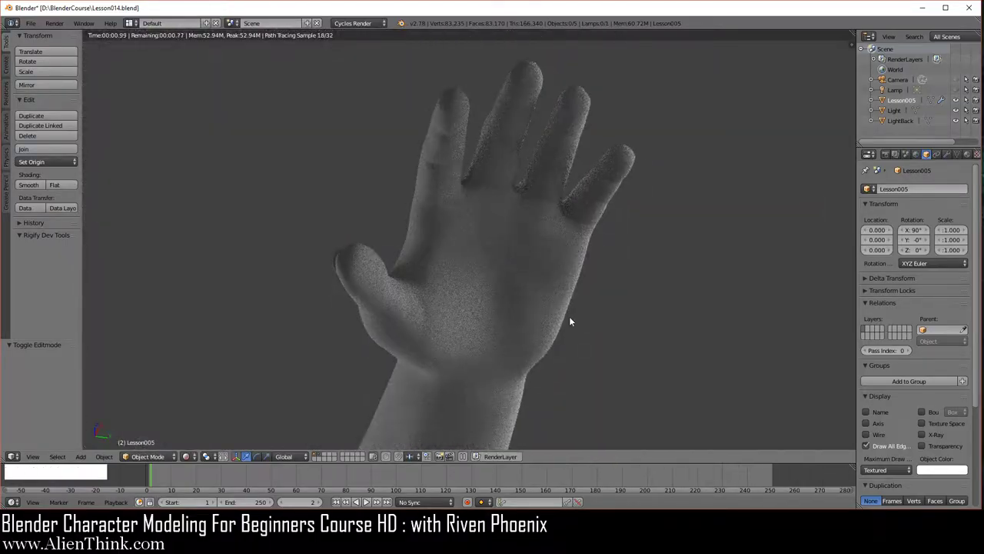
middle_click(496, 365)
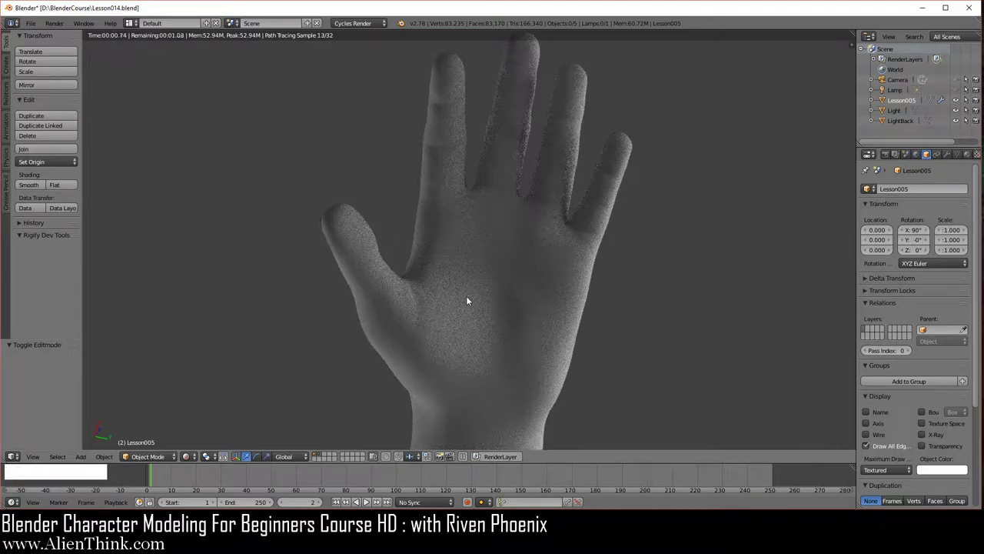
middle_click(476, 244)
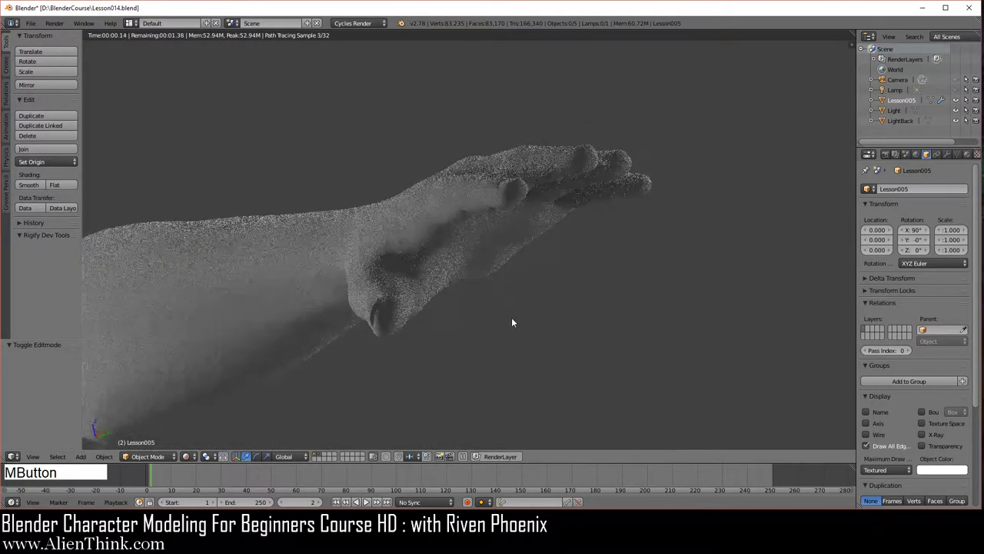
middle_click(380, 302)
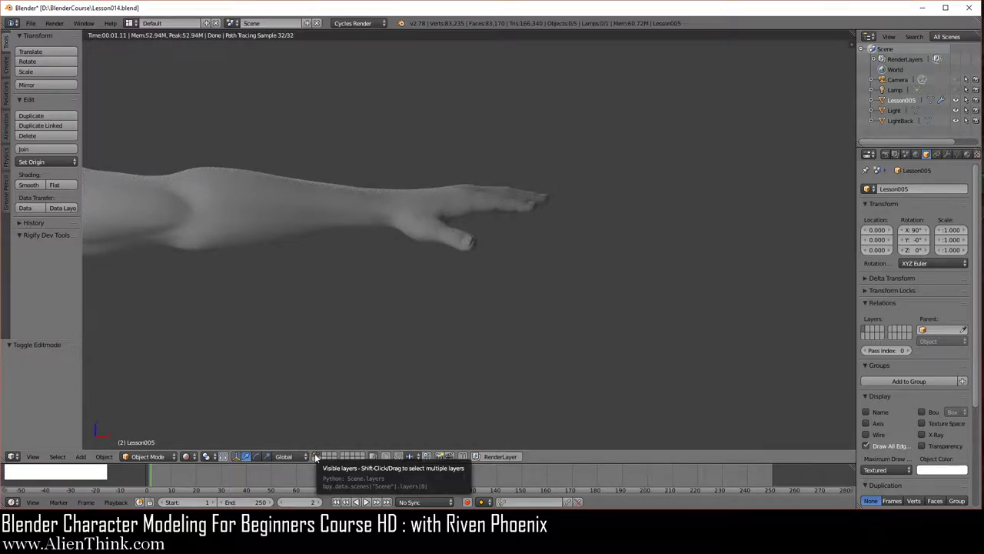
middle_click(330, 322)
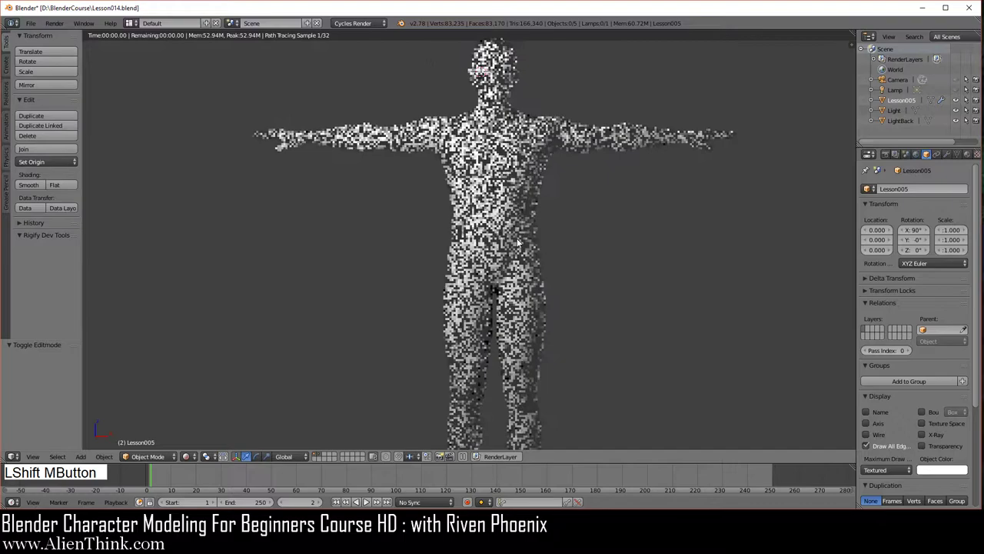
middle_click(496, 256)
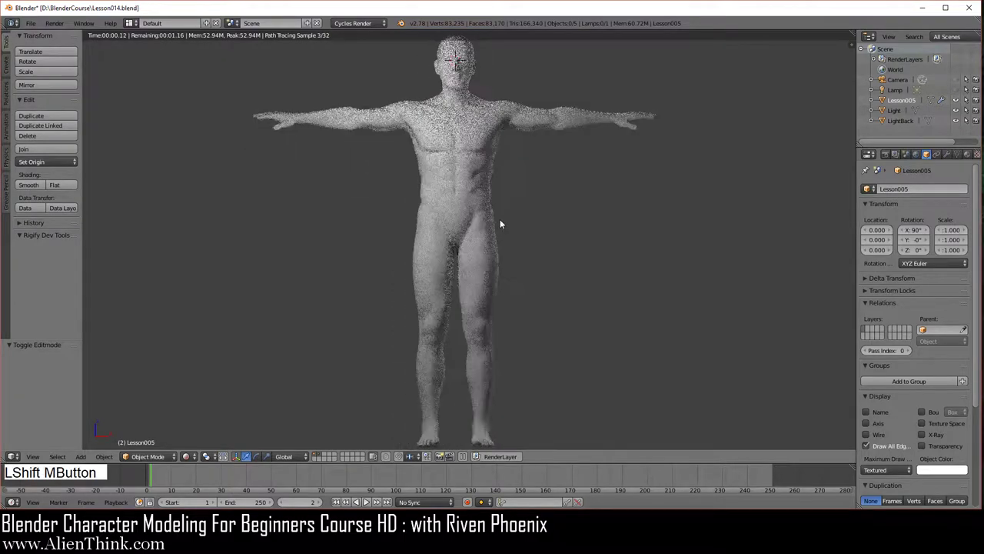